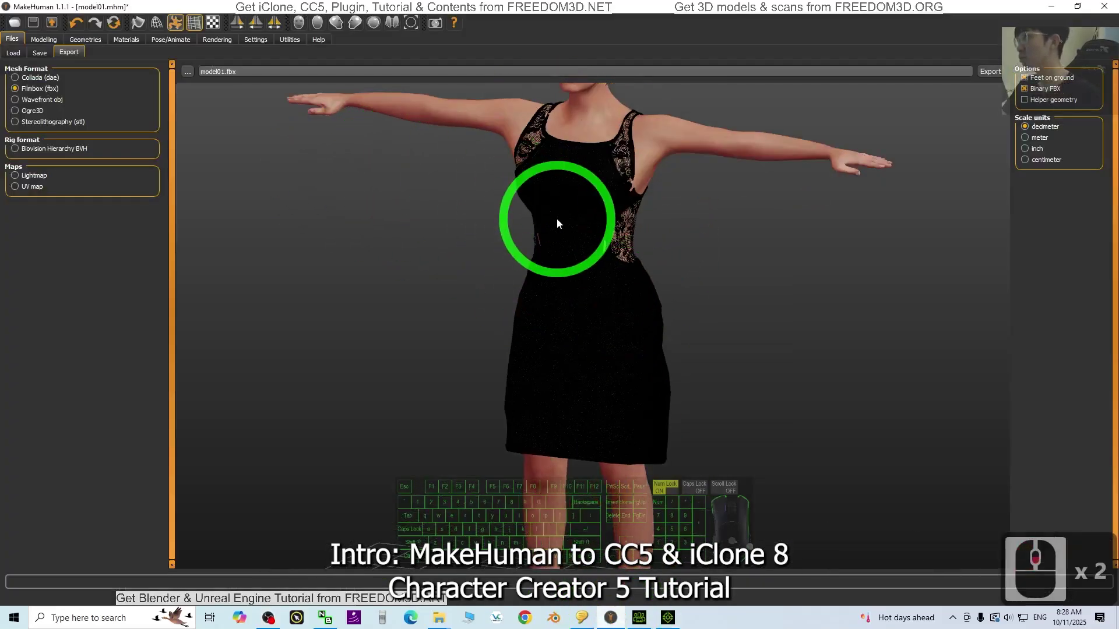
- Scroll through the intro preview of the exported avatar and its iClone dance
scroll(down, 3)
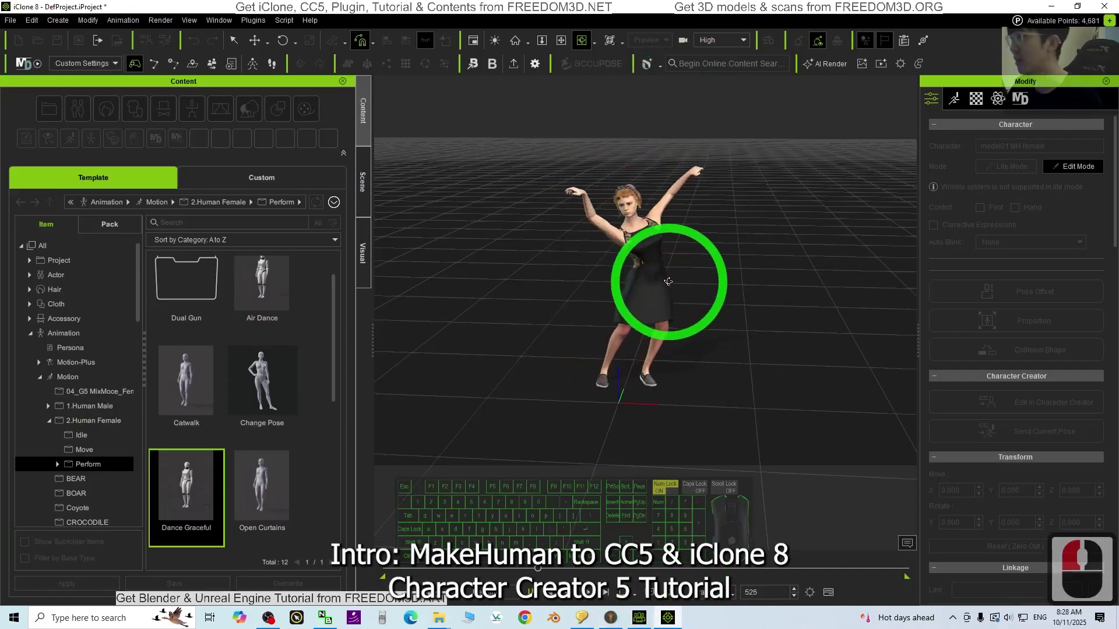
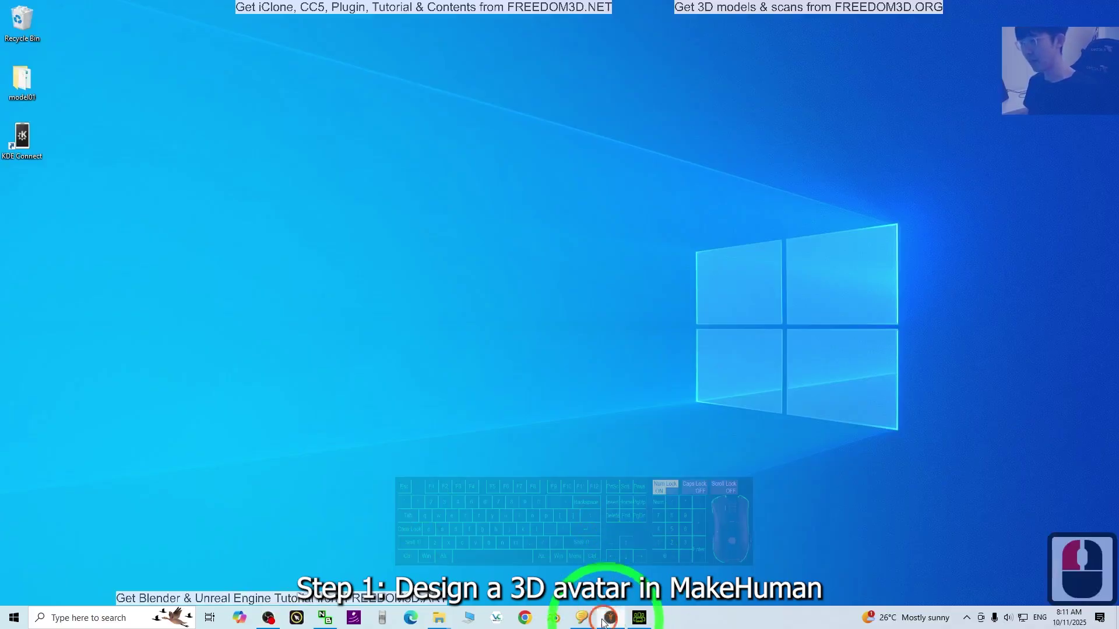
- Launch MakeHuman and push the new female figure's Proportions slider to maximum
click(473, 394)
click(75, 89)
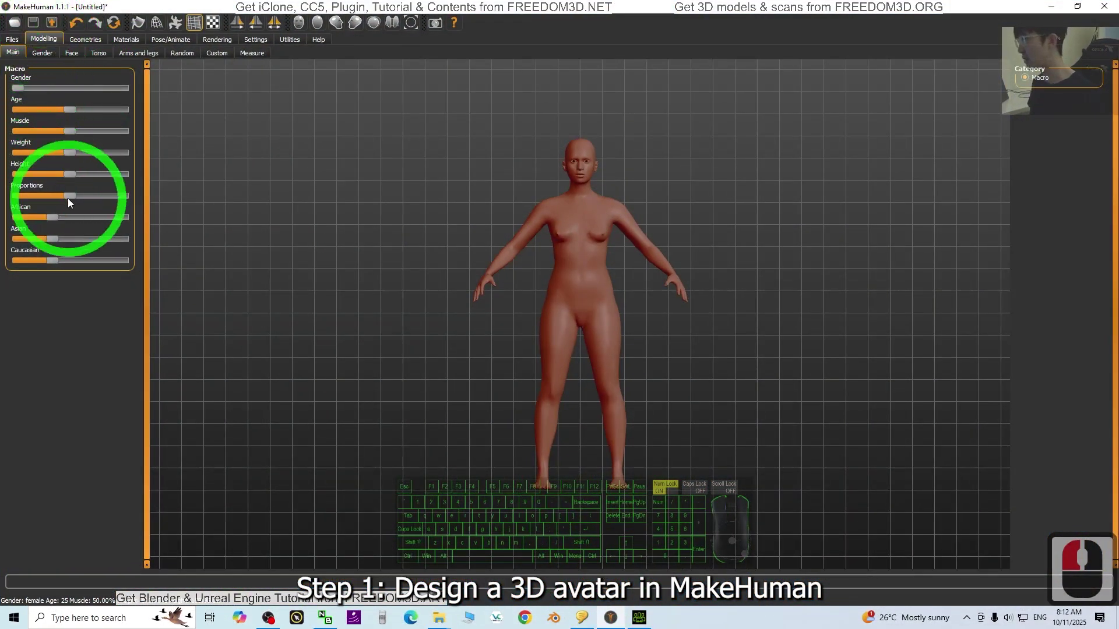
drag(71, 197, 175, 207)
right_click(94, 44)
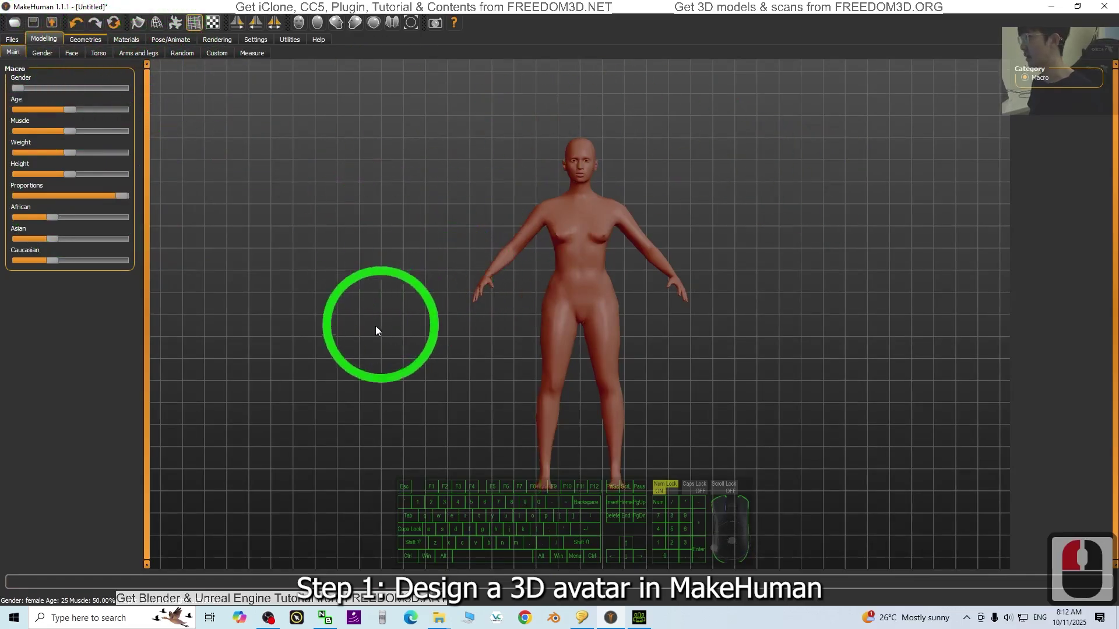
drag(810, 371, 463, 450)
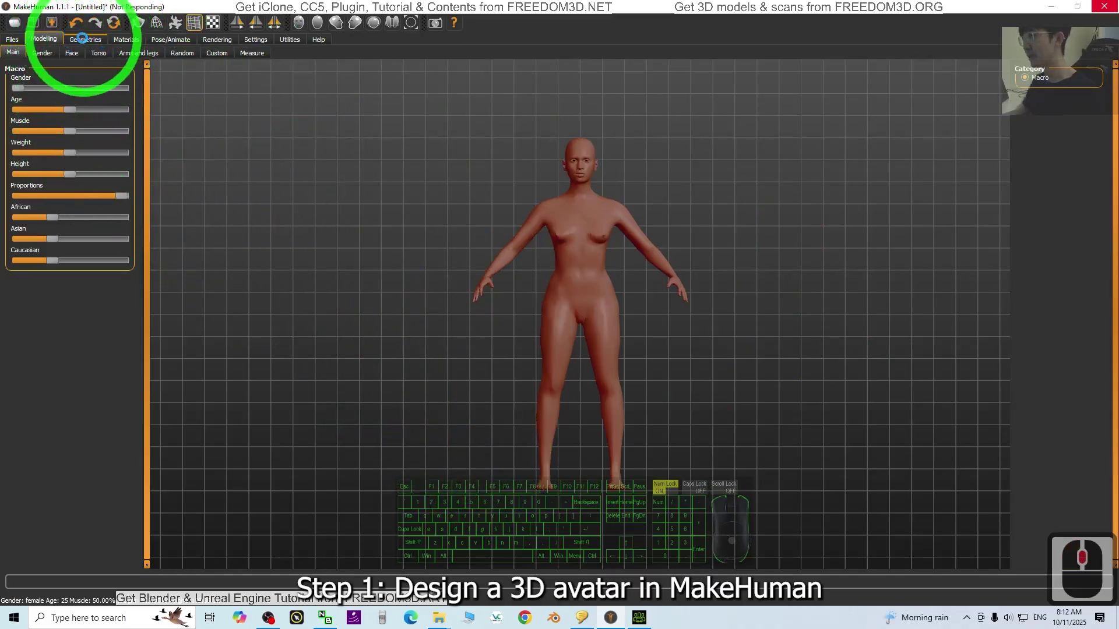
- Scroll the clothes library and orbit the figure while choosing the black lace dress
scroll(down, 3)
scroll(down, 3)
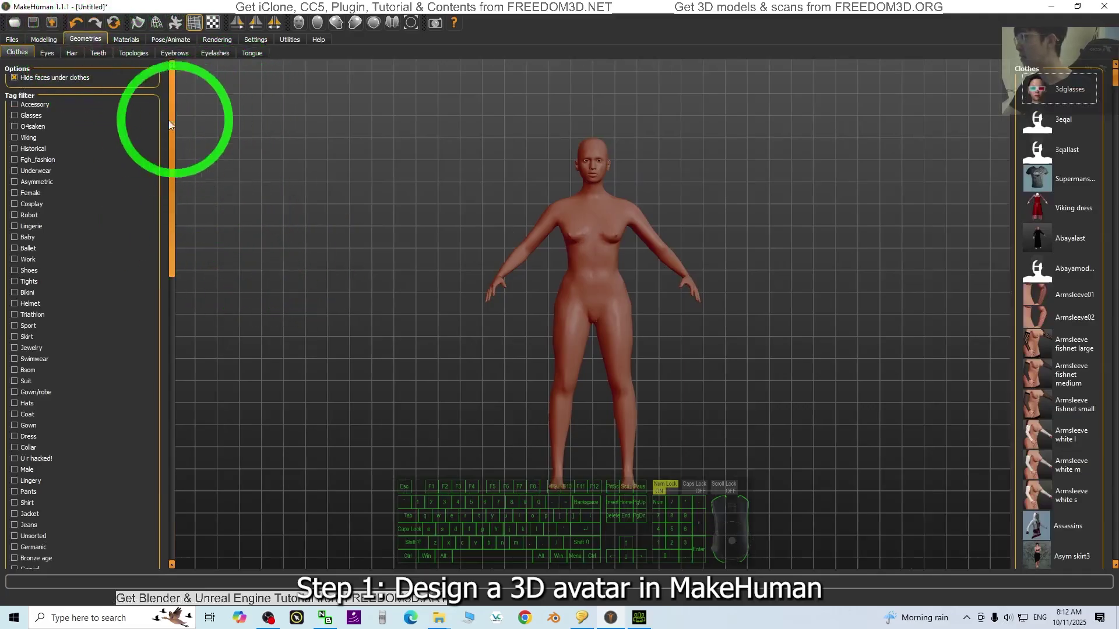
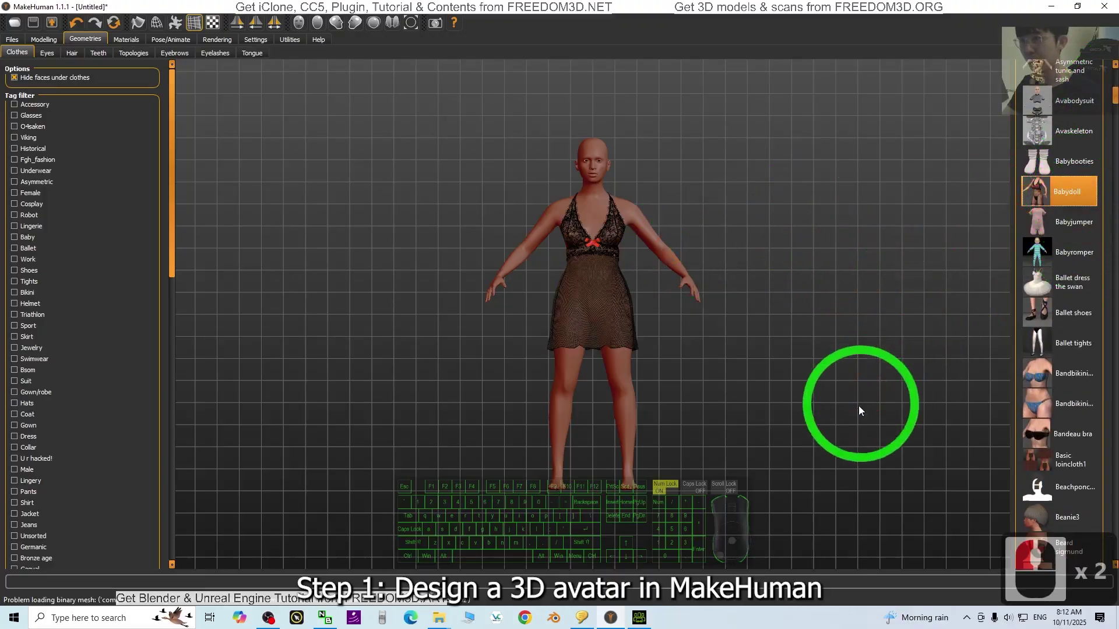
drag(851, 360, 722, 356)
drag(821, 373, 870, 377)
scroll(up, 3)
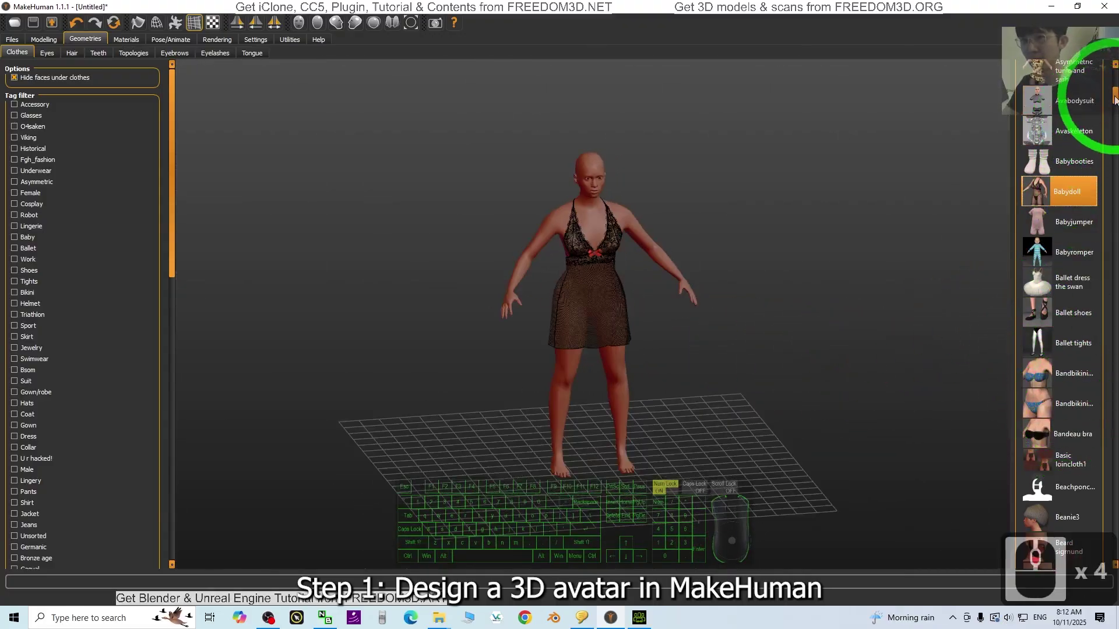
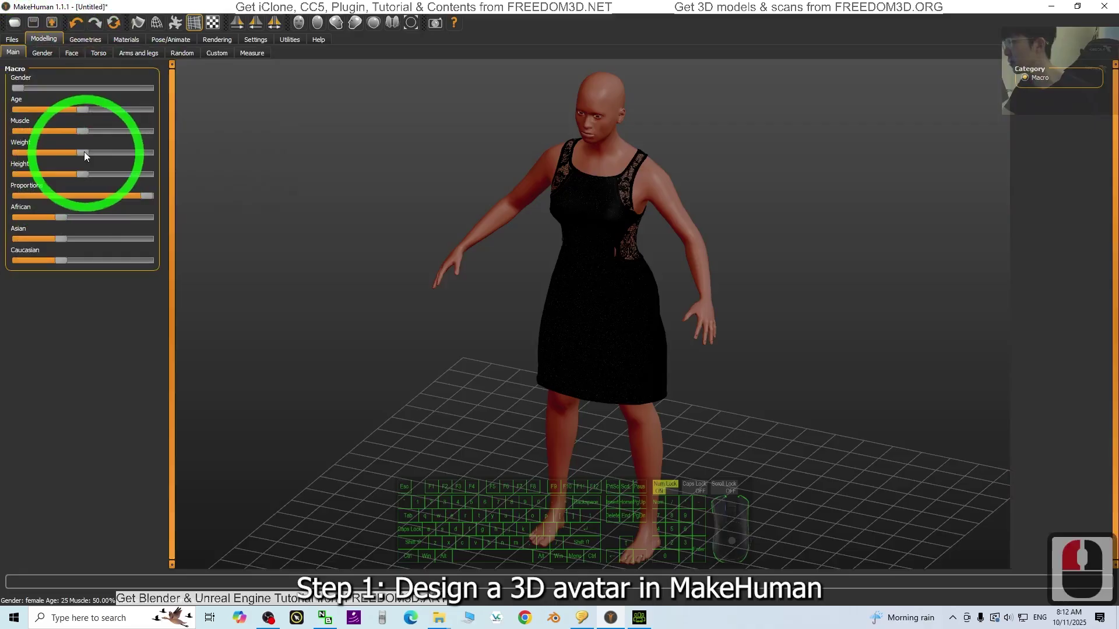
- Lower the Weight slider for a slimmer build and reduce the African ethnicity share
drag(86, 156, 58, 158)
scroll(down, 3)
drag(775, 425, 790, 427)
drag(788, 436, 796, 435)
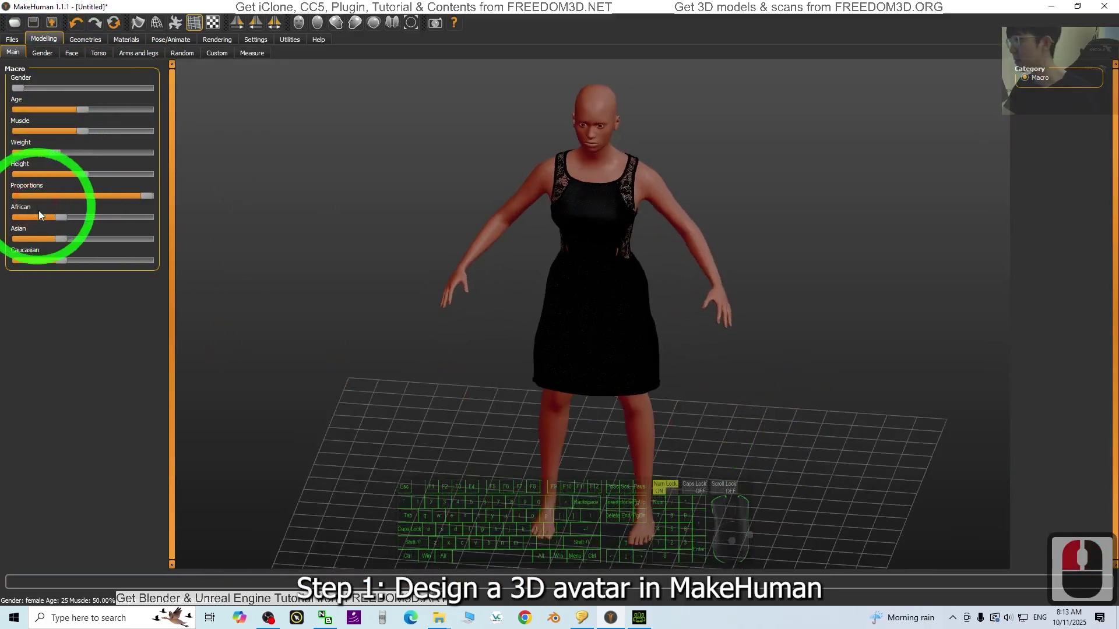
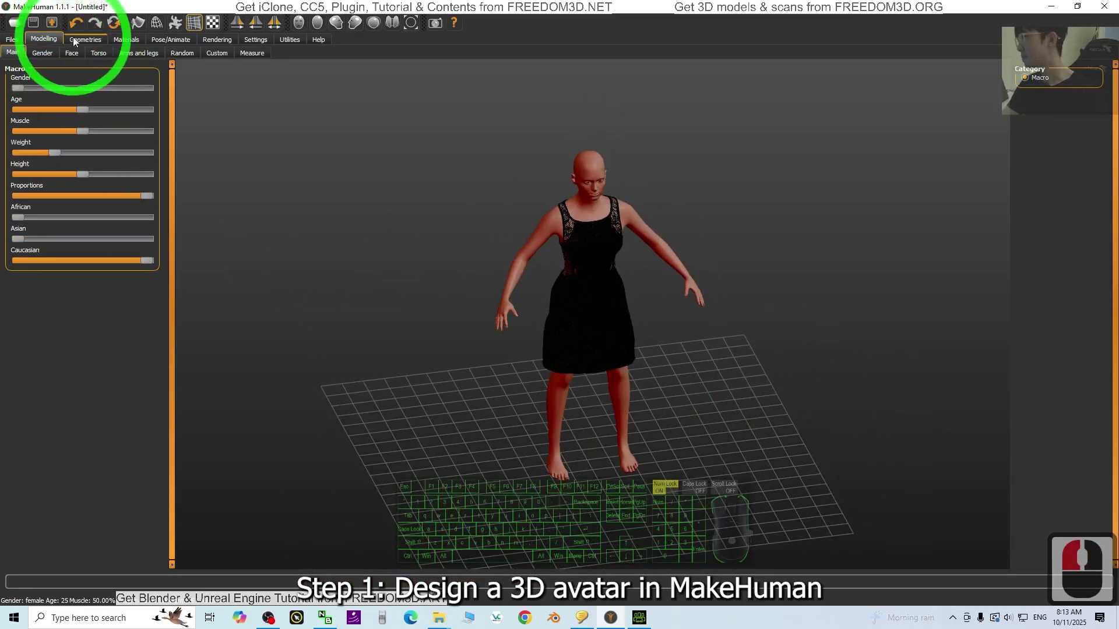
- Go to Materials > Skin/Material and scroll down the skin list
click(132, 46)
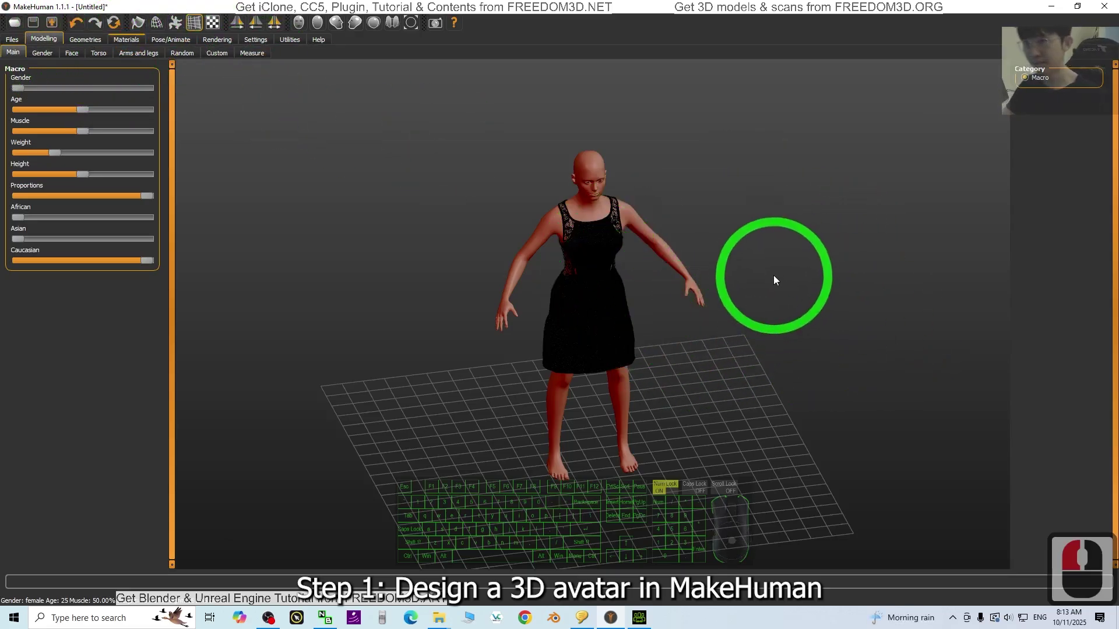
middle_click(677, 353)
middle_click(139, 47)
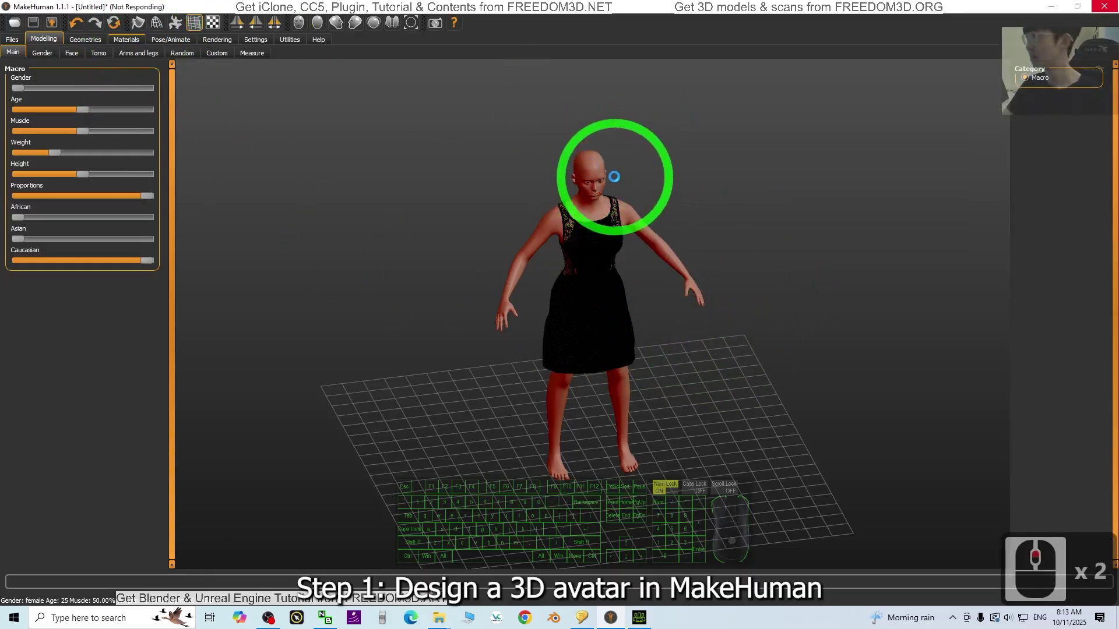
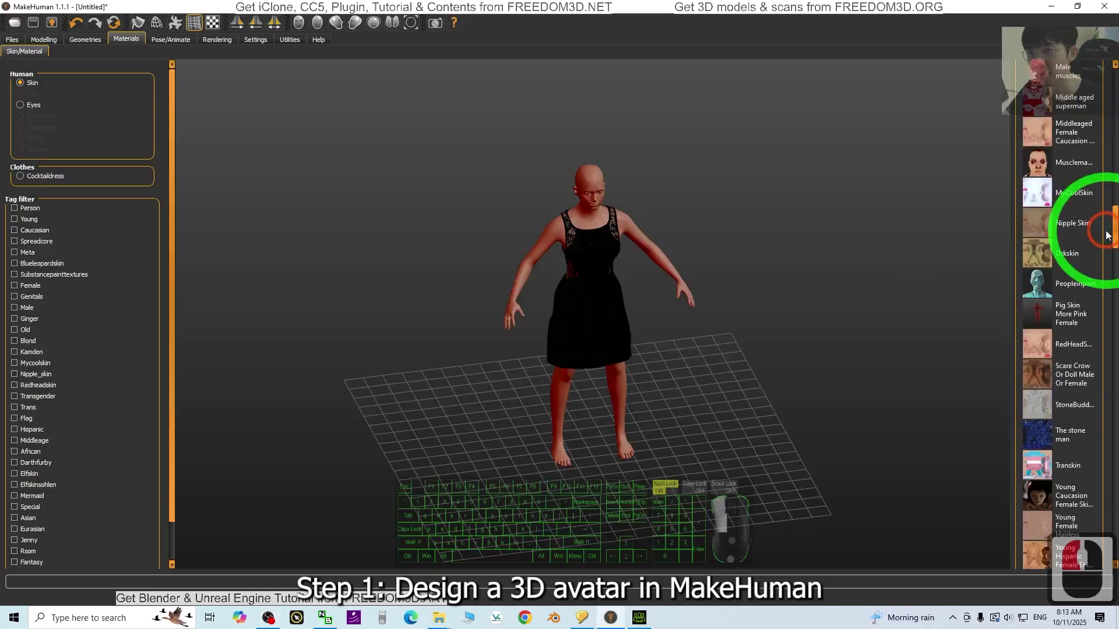
scroll(down, 3)
click(1102, 305)
drag(1100, 332, 1094, 403)
scroll(down, 3)
- Apply the Young caucasian female skin and orbit to check the figure
click(1094, 415)
drag(1106, 547, 1078, 207)
drag(1078, 206, 1073, 96)
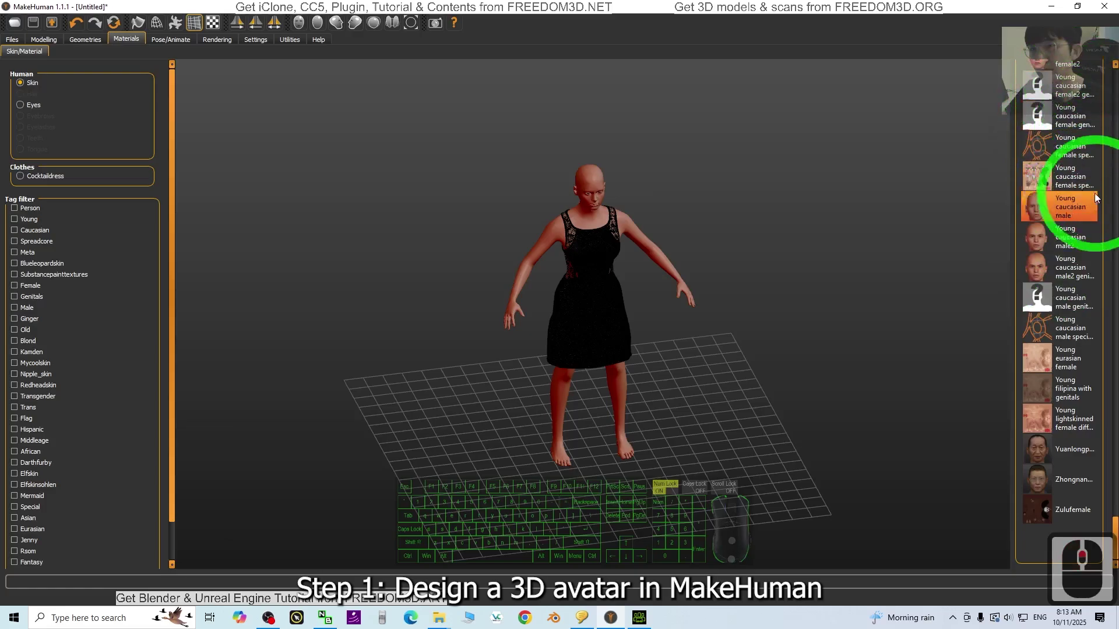
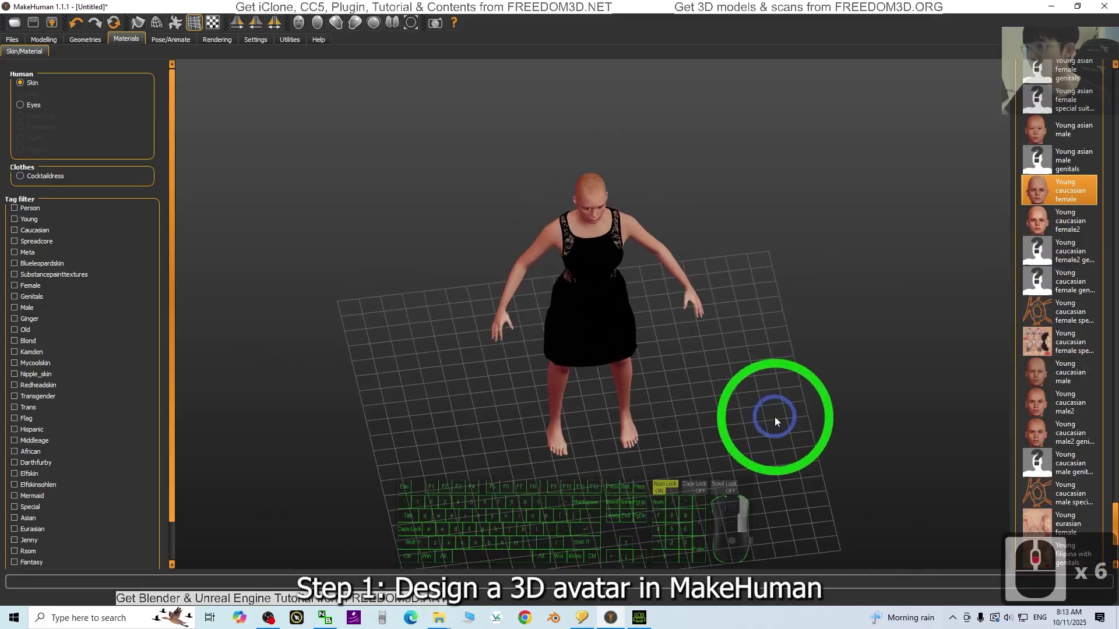
drag(773, 386, 744, 387)
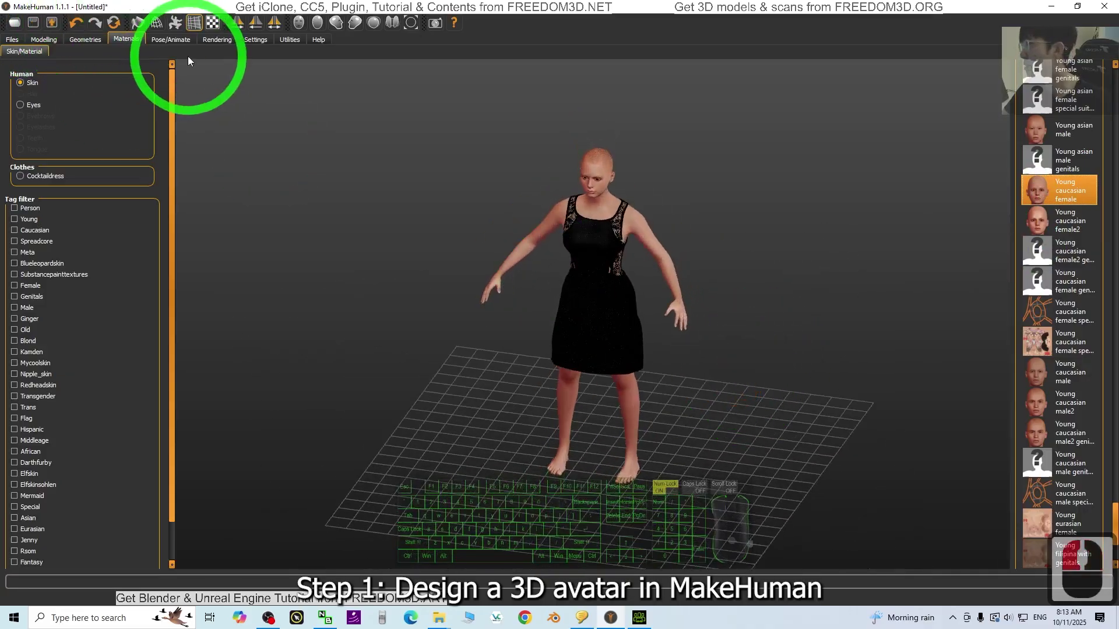
- Choose the blond curly hairstyle with a patterned headband from Geometries > Hair
click(90, 42)
drag(89, 42, 799, 456)
drag(745, 427, 909, 411)
drag(718, 400, 707, 411)
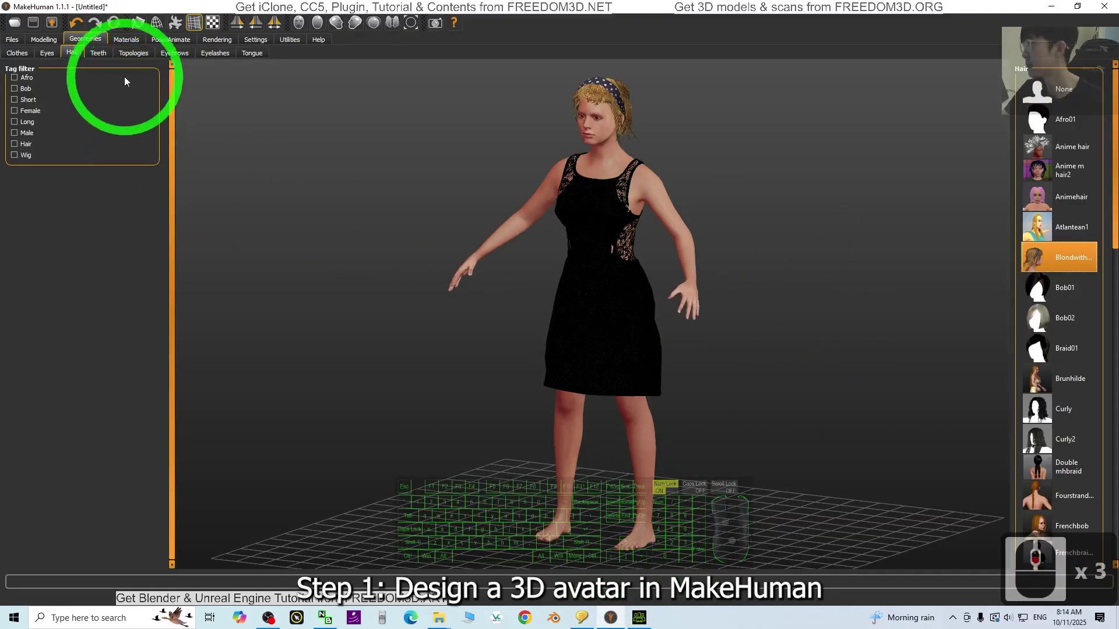
middle_click(21, 55)
scroll(down, 3)
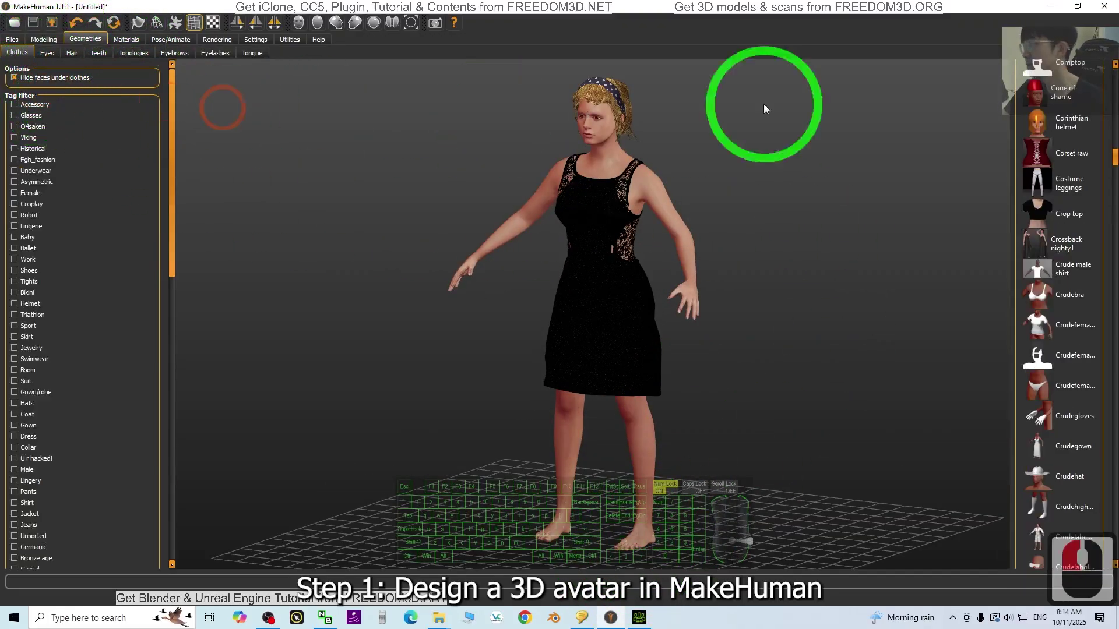
- Scroll the clothes lists to add black Sneakers, then restore down the window
drag(128, 171, 102, 171)
scroll(down, 3)
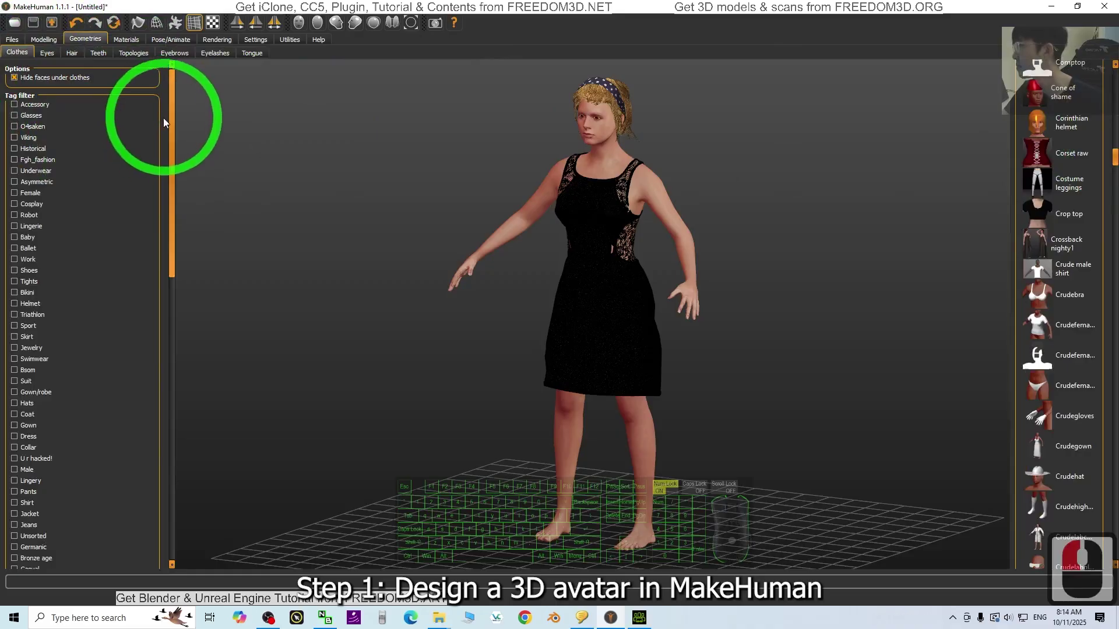
drag(177, 134, 181, 284)
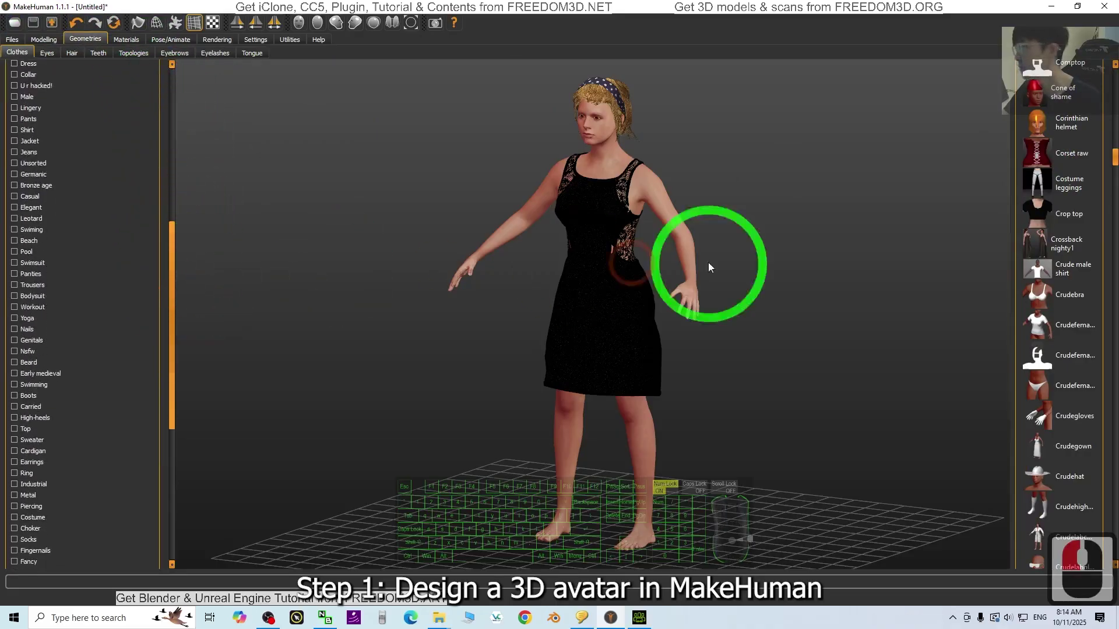
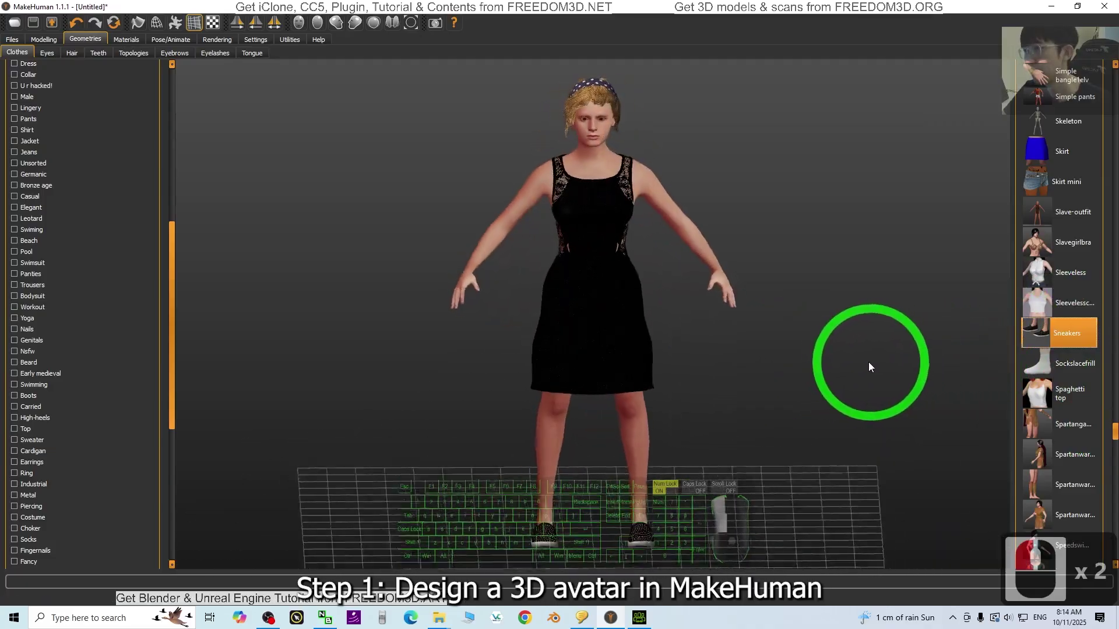
click(843, 364)
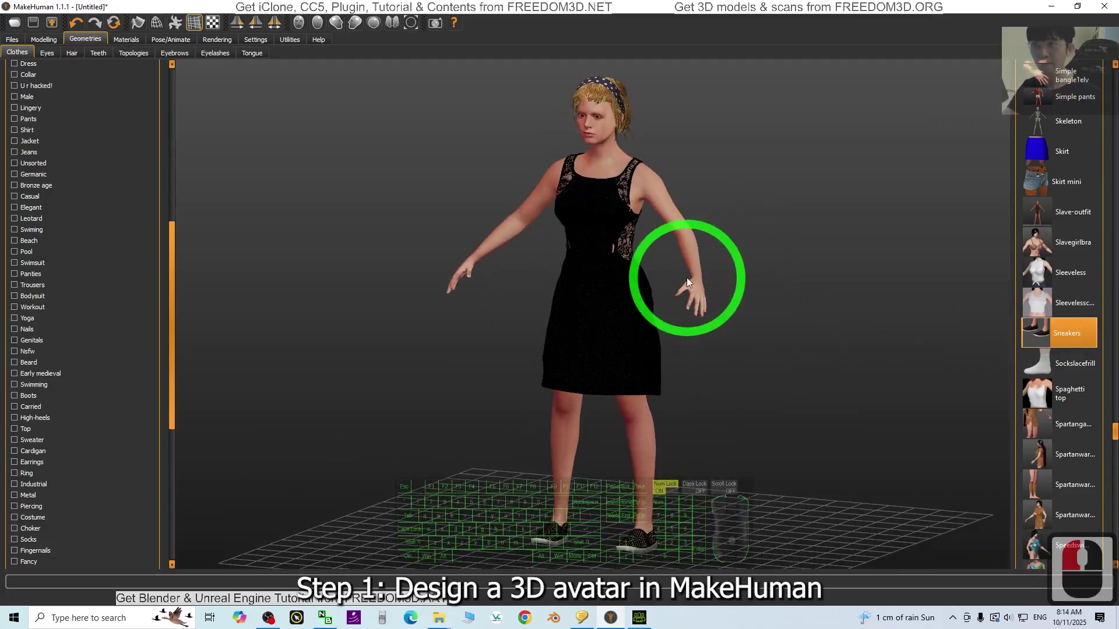
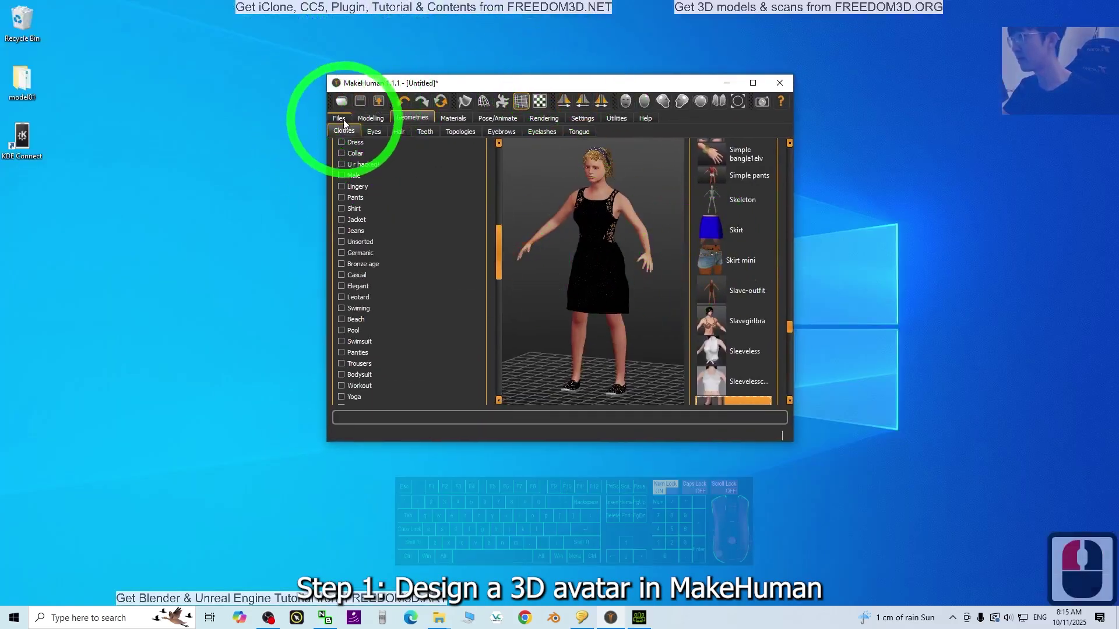
- Go to Files > Save and set the desktop as the save location
click(347, 126)
click(370, 138)
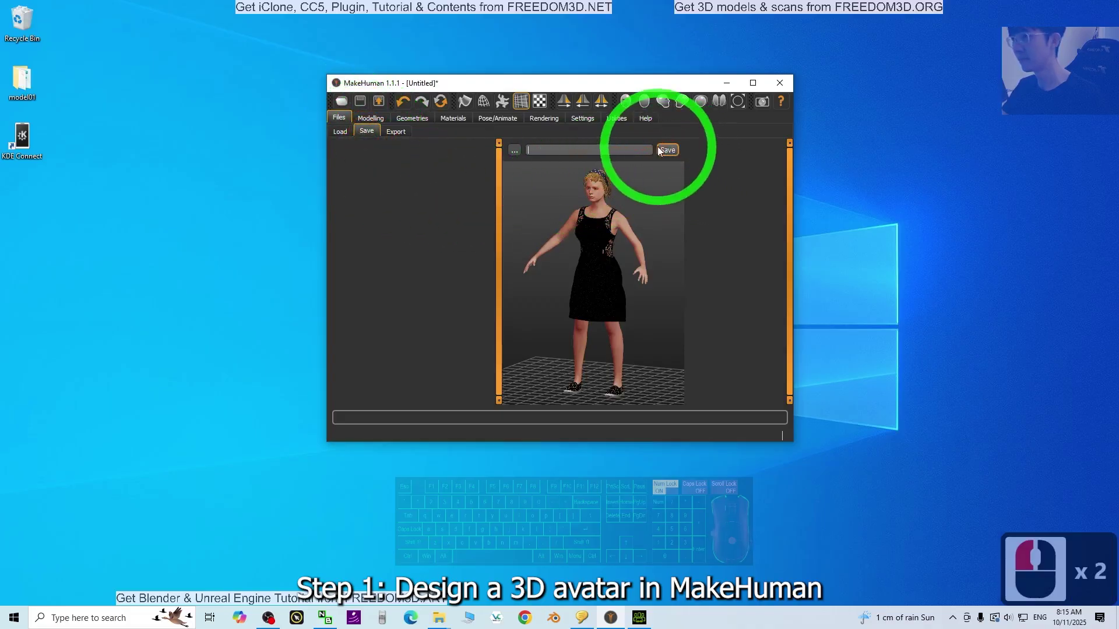
click(521, 152)
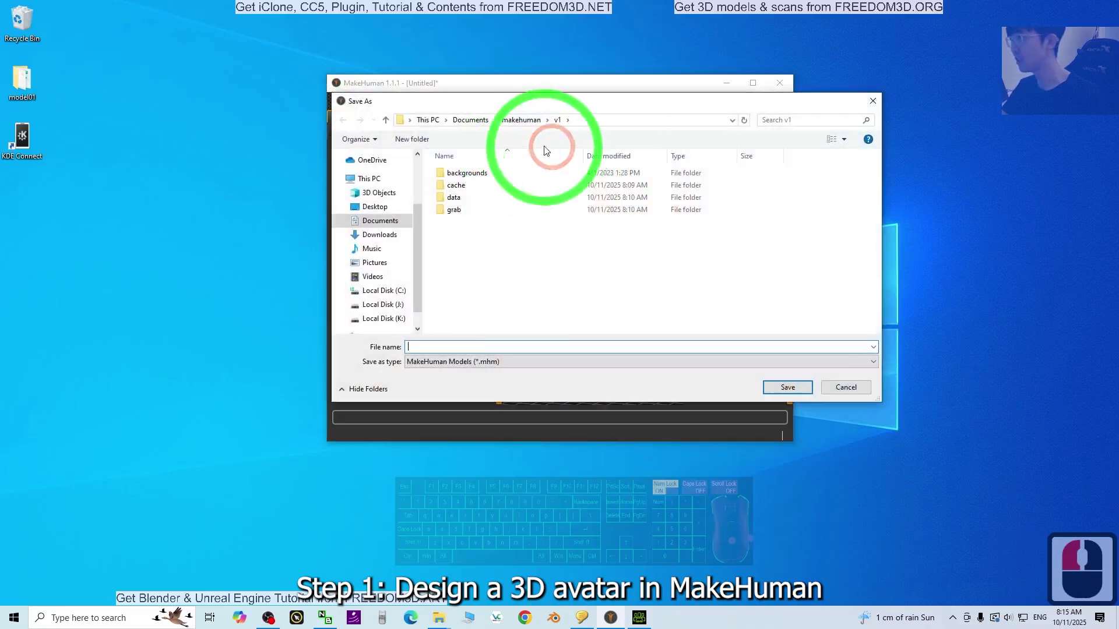
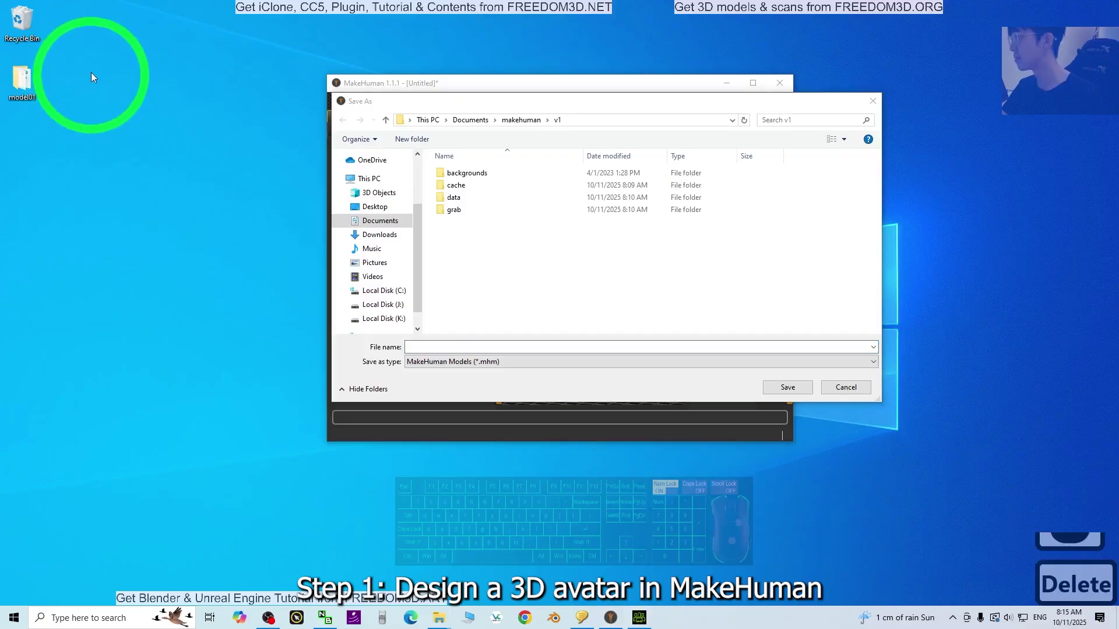
drag(9, 156, 31, 98)
click(116, 79)
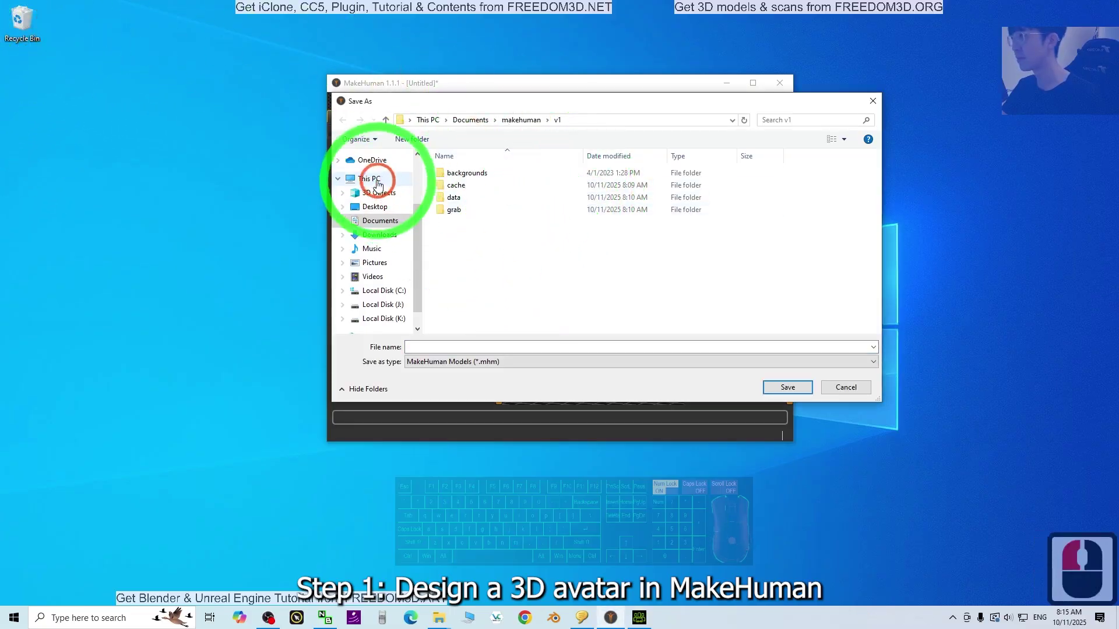
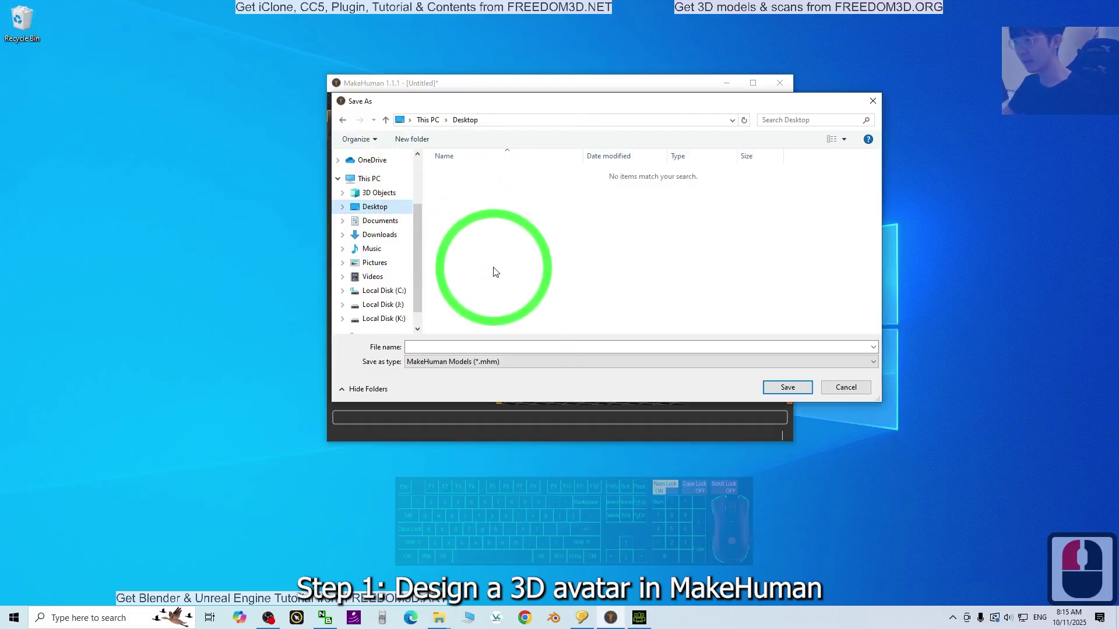
- Save the model as model01.mhm and confirm the save
click(424, 346)
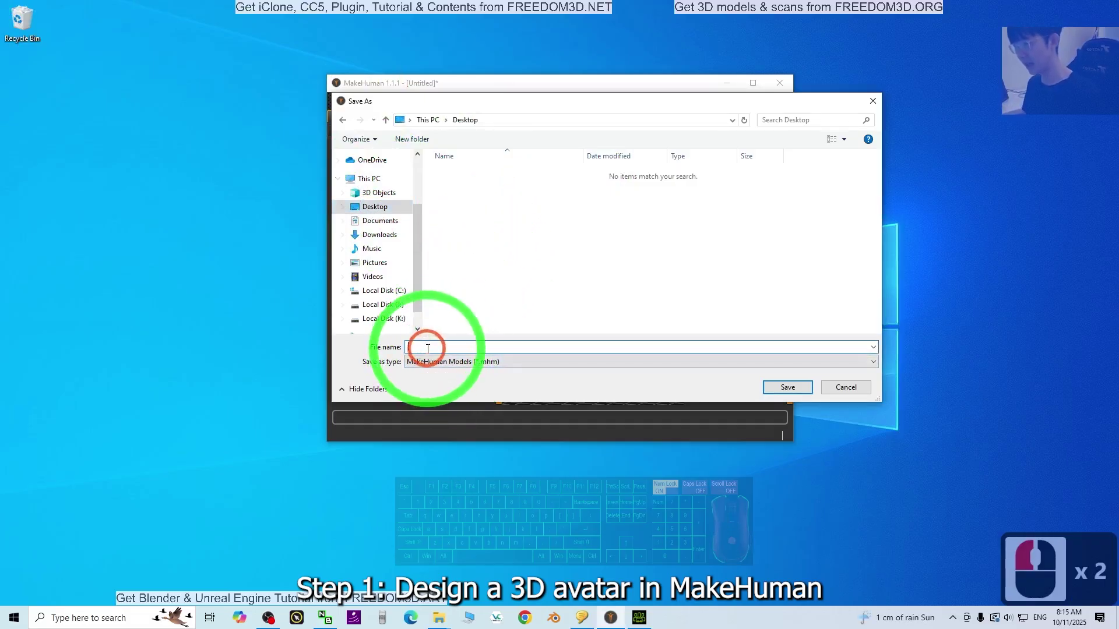
text(model01)
key(Return)
key(Return)
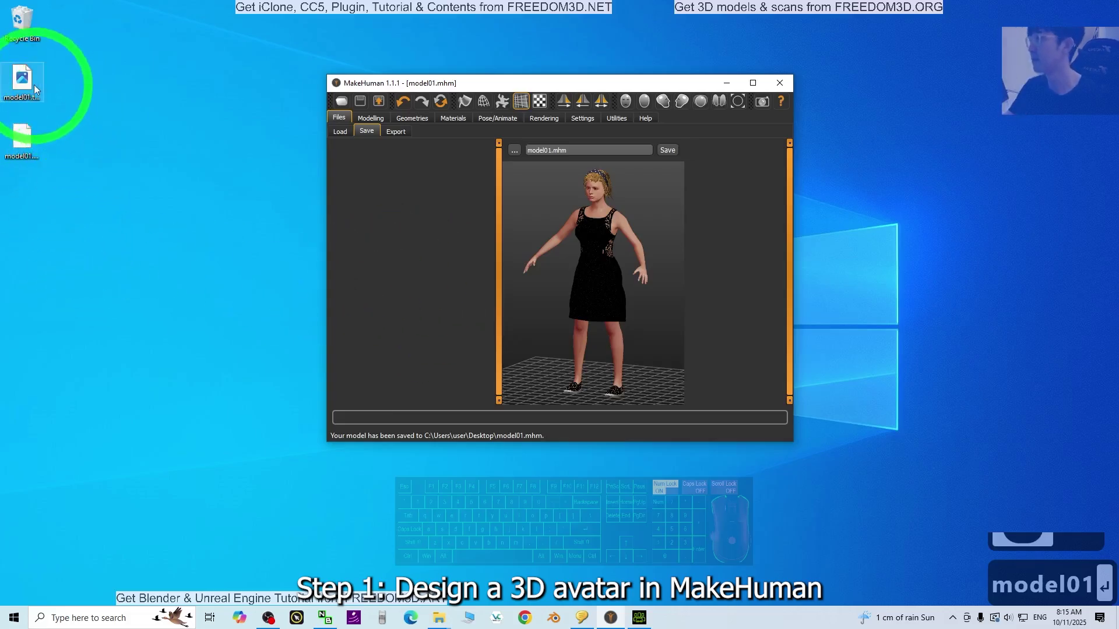
- Go to Files > Export with the window maximised and choose Filmbox (fbx) as mesh format
click(23, 147)
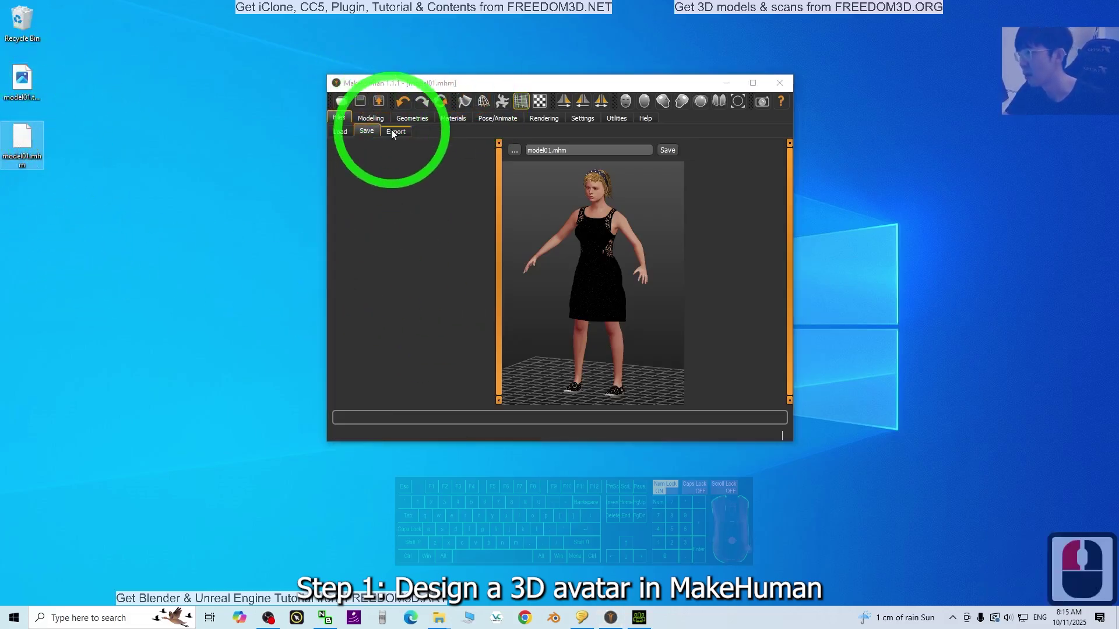
drag(398, 130, 545, 139)
click(759, 83)
middle_click(589, 107)
- Enable Binary FBX with centimeter scale units and choose the export location
click(34, 90)
middle_click(64, 50)
click(76, 56)
click(44, 93)
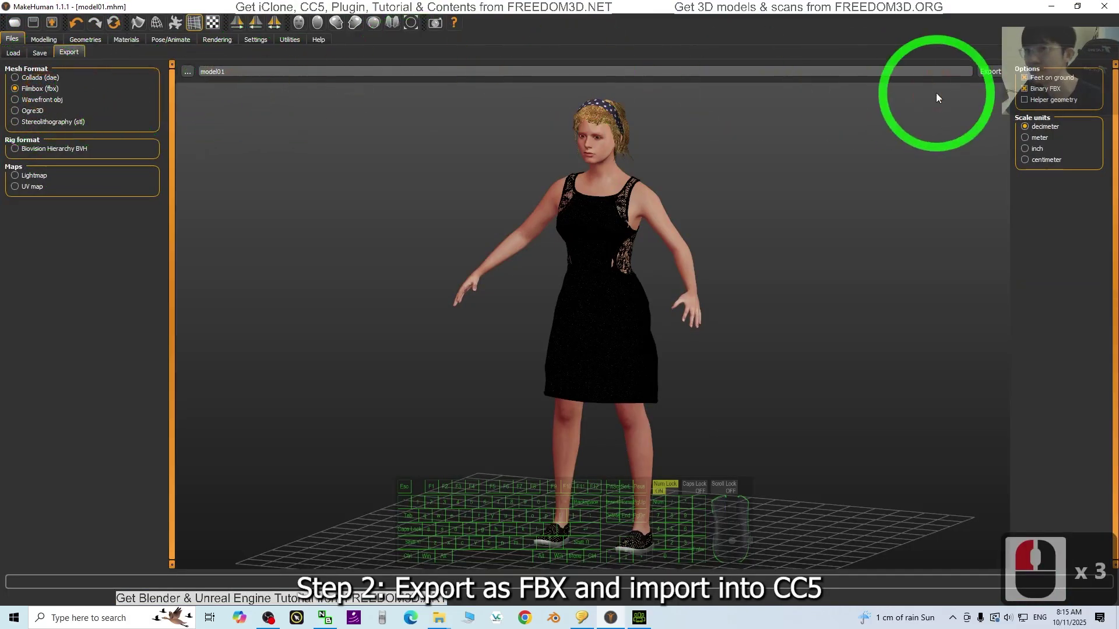
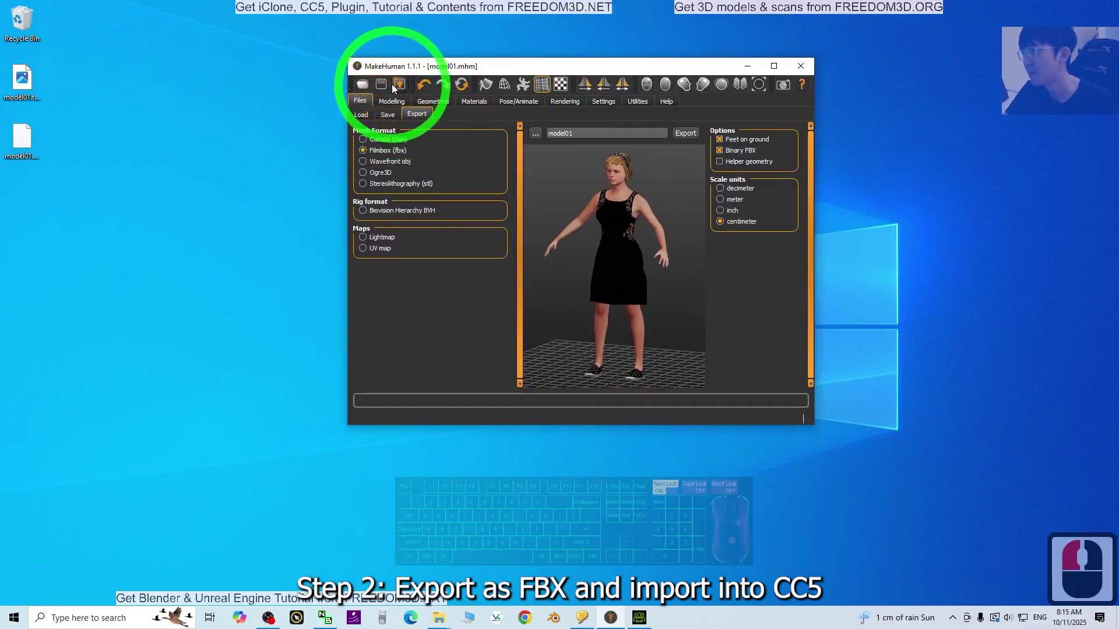
click(676, 136)
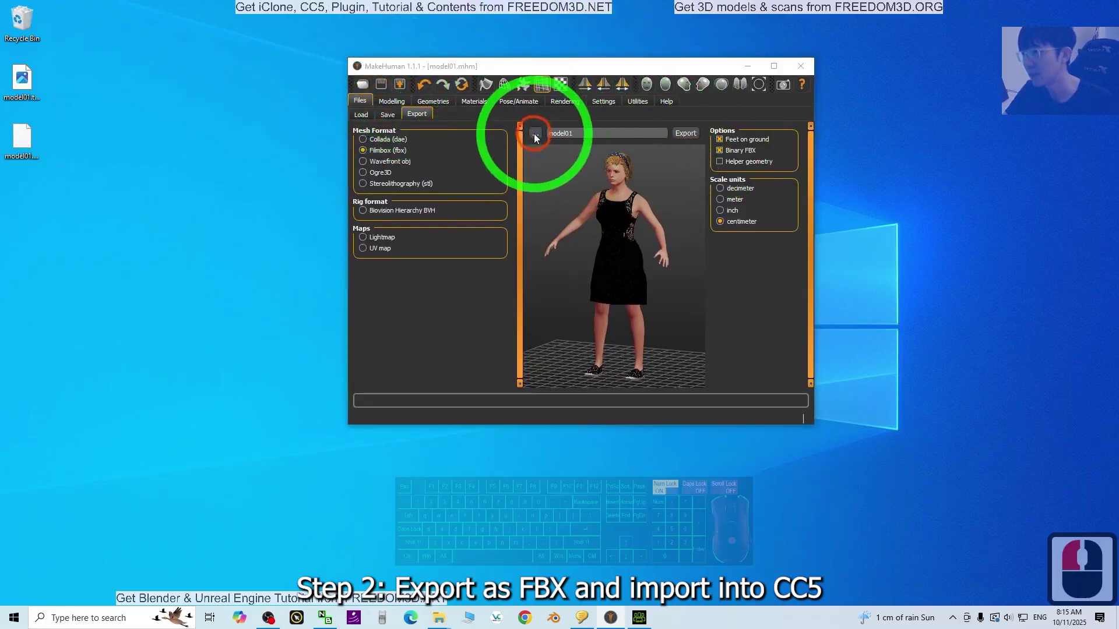
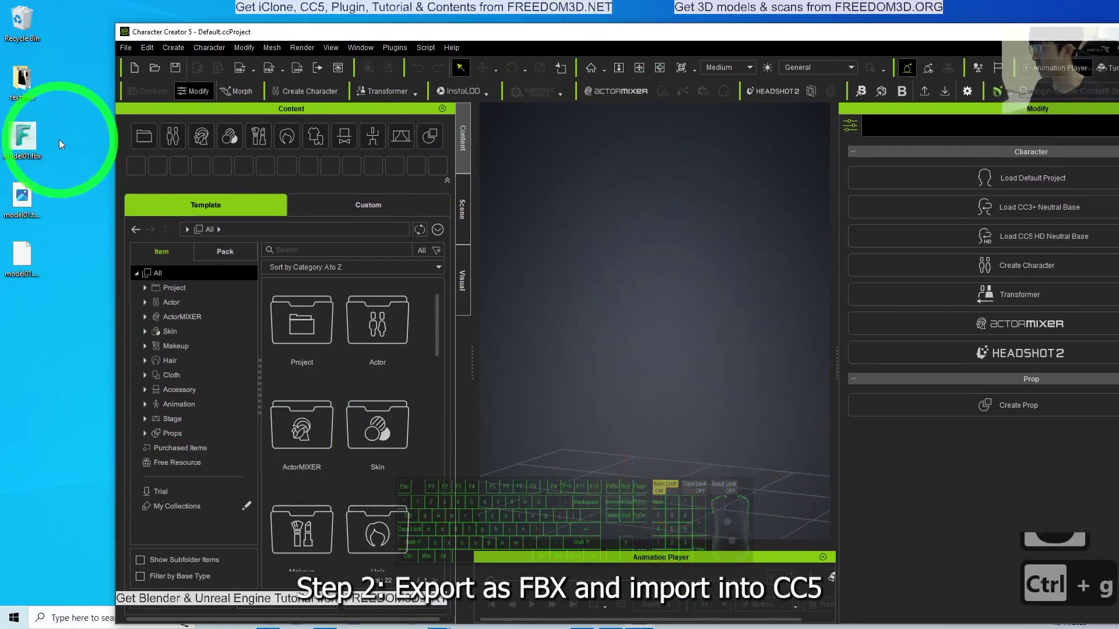
- Drag model01.fbx from the desktop into the Character Creator 5 viewport to import it
drag(123, 185, 655, 495)
drag(652, 505, 792, 309)
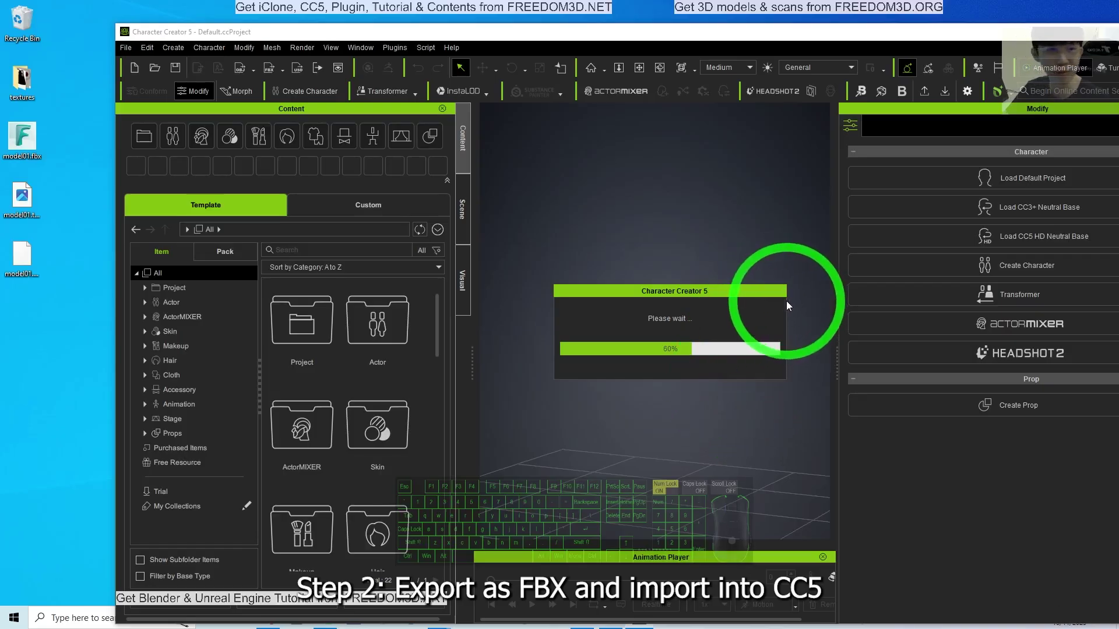
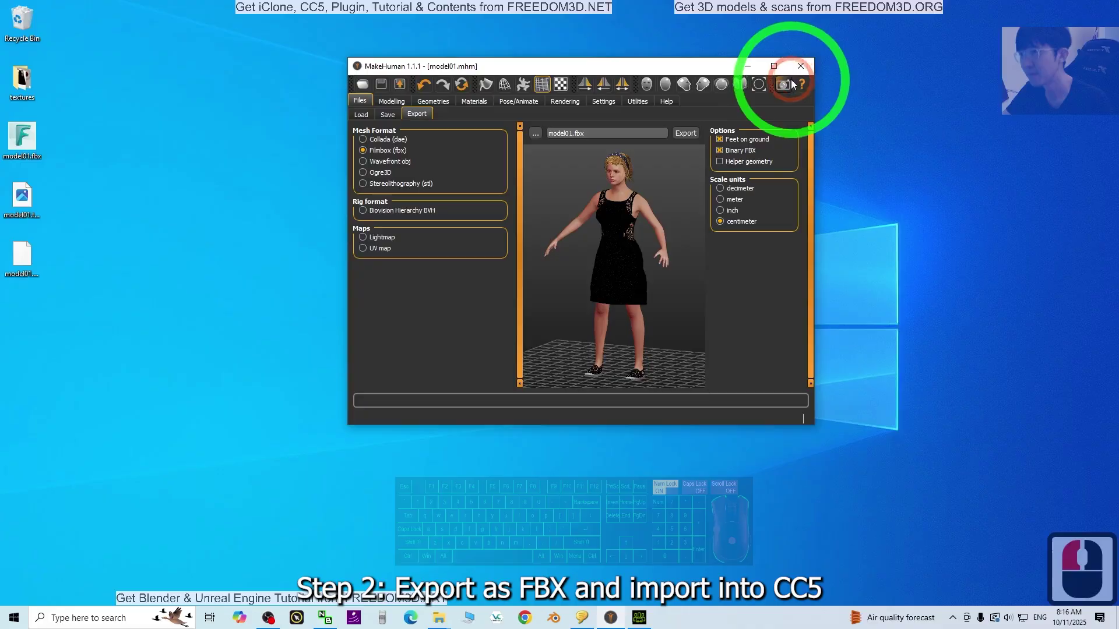
- Maximize MakeHuman and assign the Default 163-bone skeleton under Pose/Animate > Skeleton
click(1030, 143)
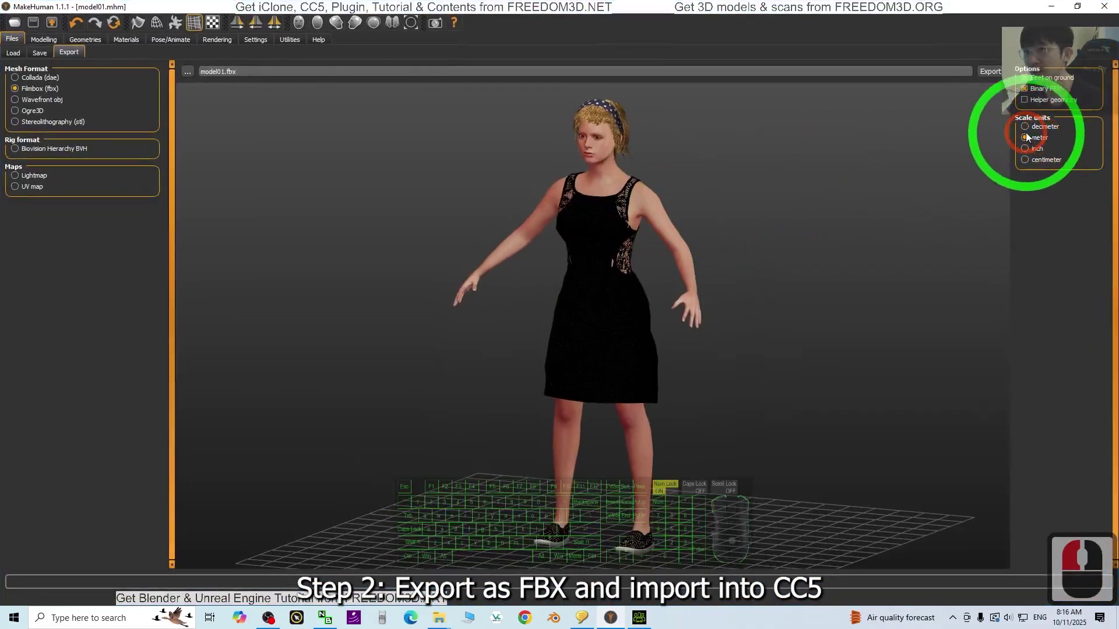
middle_click(116, 48)
click(84, 40)
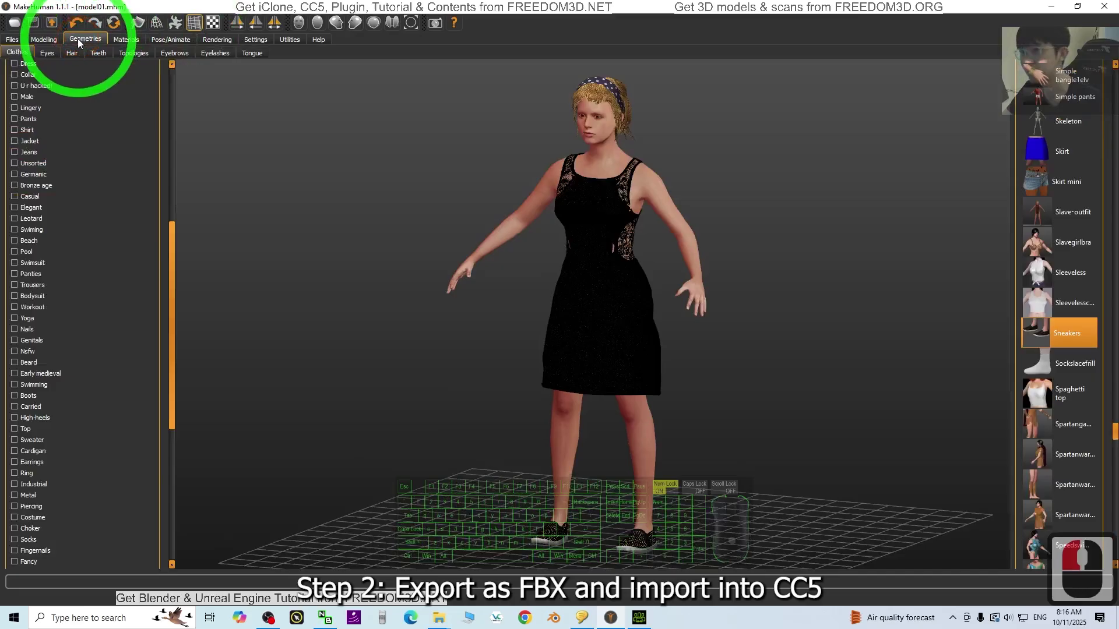
drag(173, 39, 1067, 126)
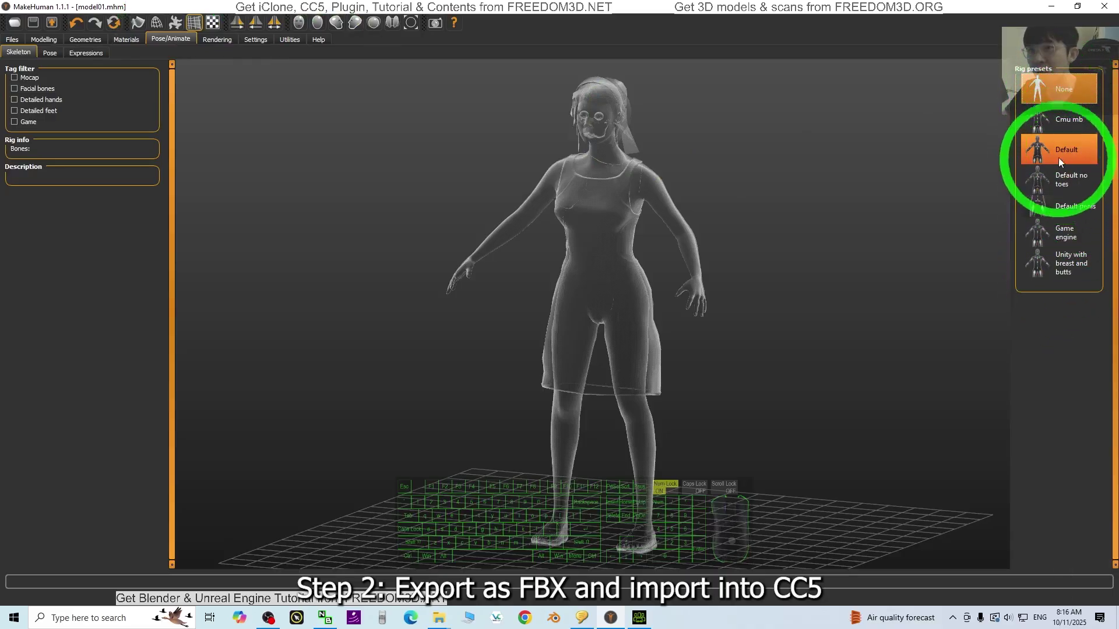
drag(1062, 155, 697, 167)
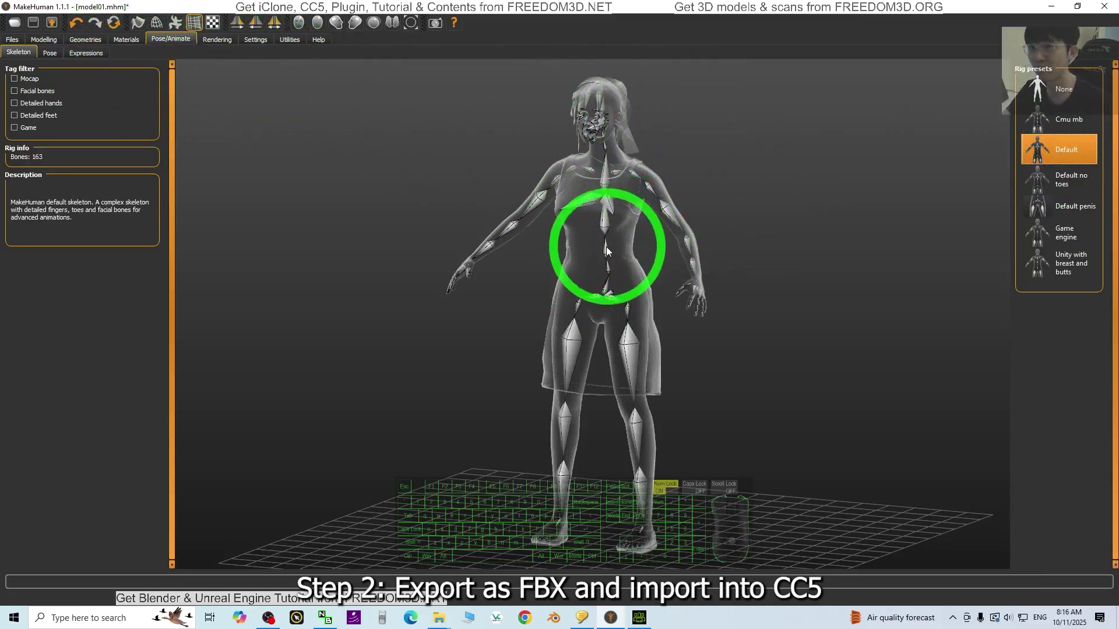
- Switch to the Pose tab and show the pose library for choosing Tpose
drag(59, 50, 1067, 204)
click(162, 67)
right_click(47, 52)
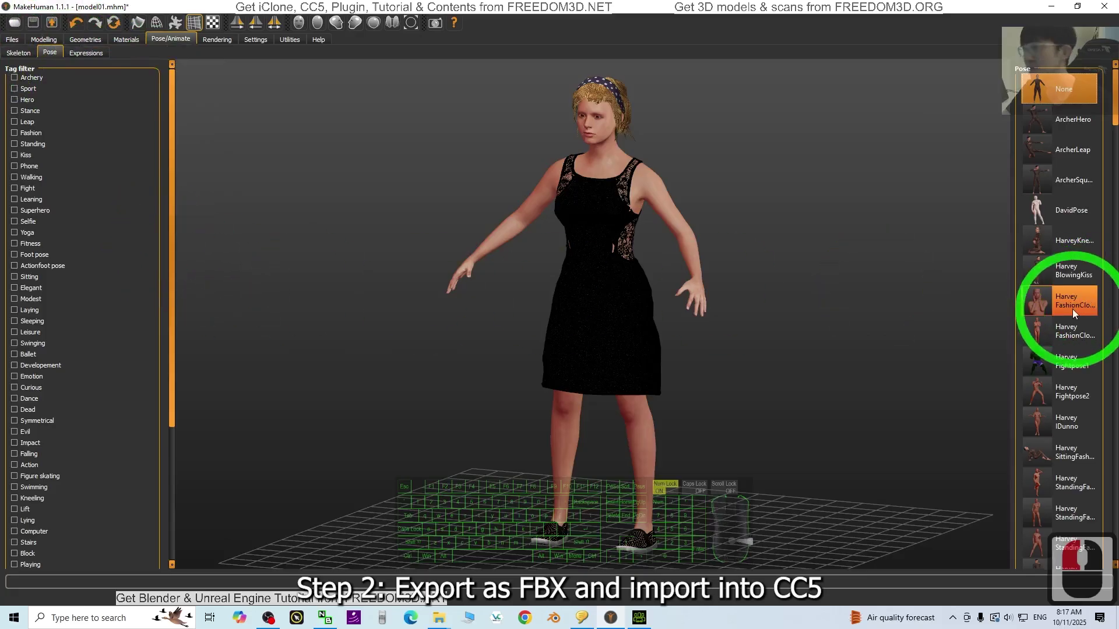
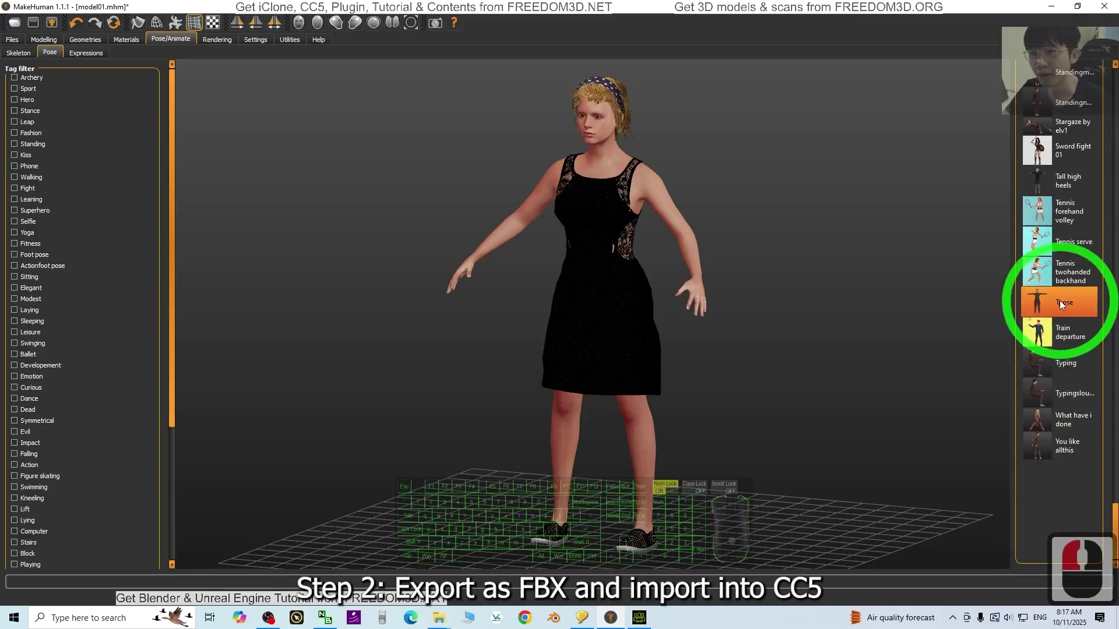
- Set the model to the Tpose pose and move to Files > Export
click(1064, 305)
scroll(up, 3)
drag(767, 372, 875, 378)
drag(875, 378, 51, 49)
drag(14, 41, 1035, 143)
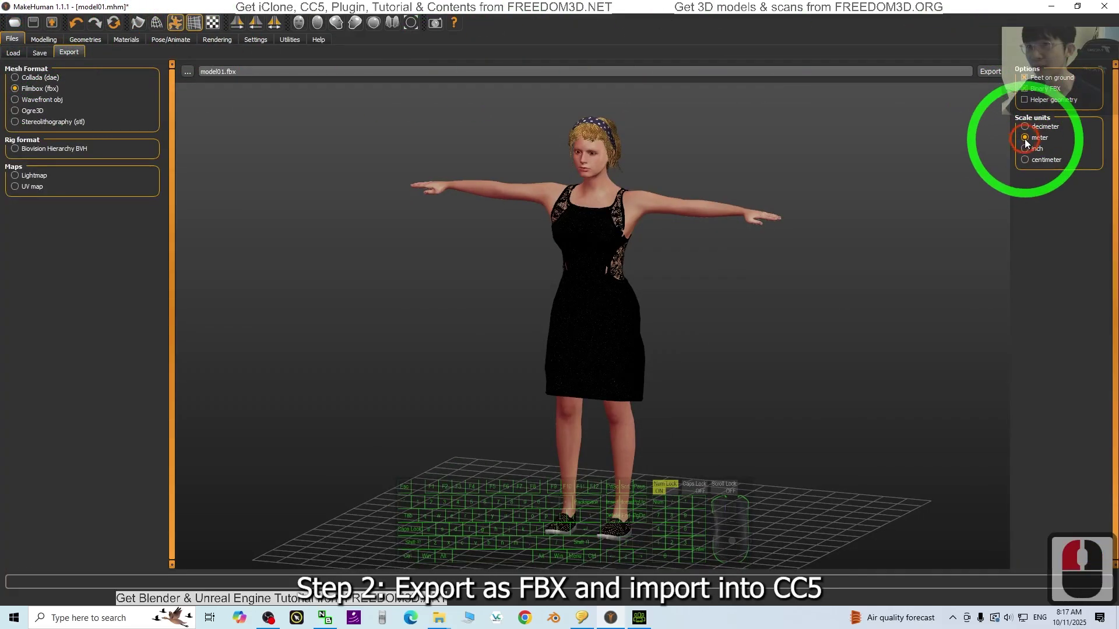
- Re-export the T-posed model as model01.fbx in decimeter units, then switch to Character Creator 5
right_click(993, 74)
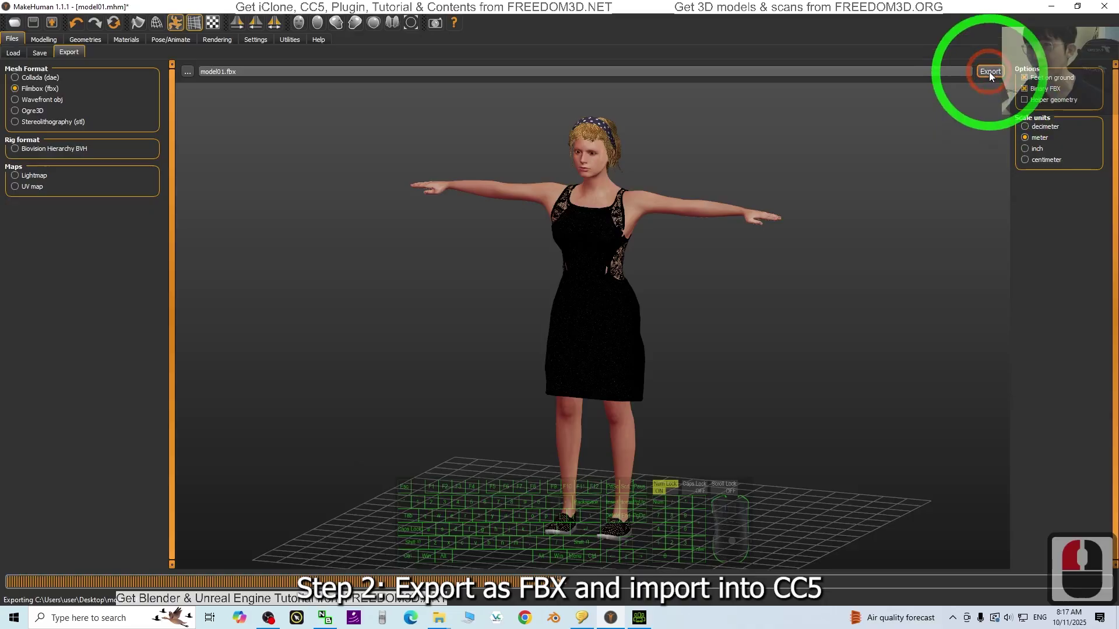
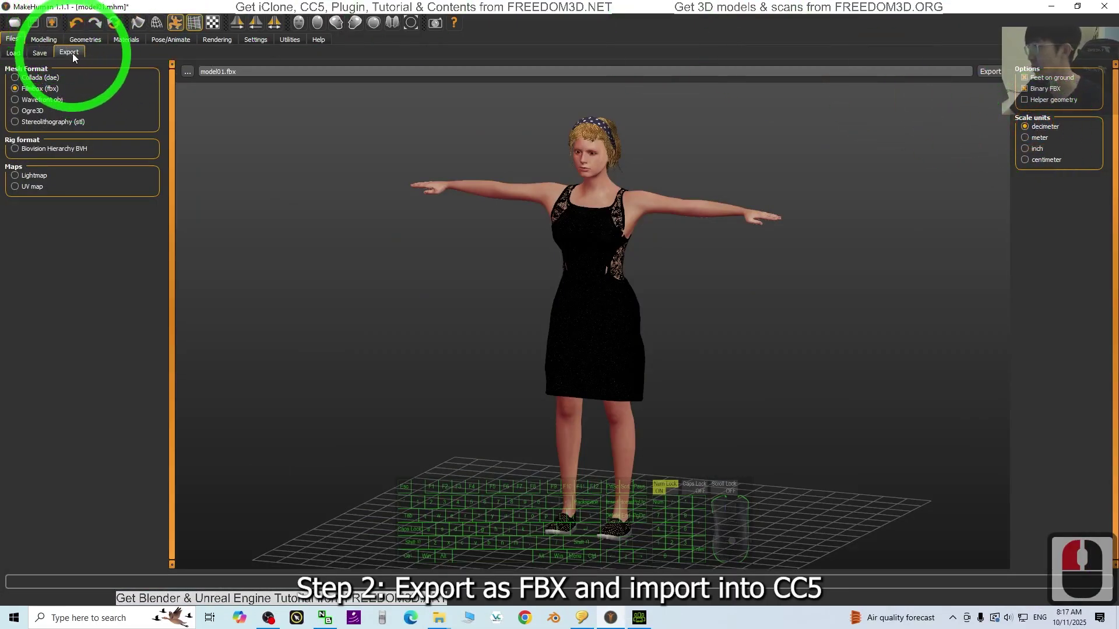
right_click(76, 59)
click(991, 79)
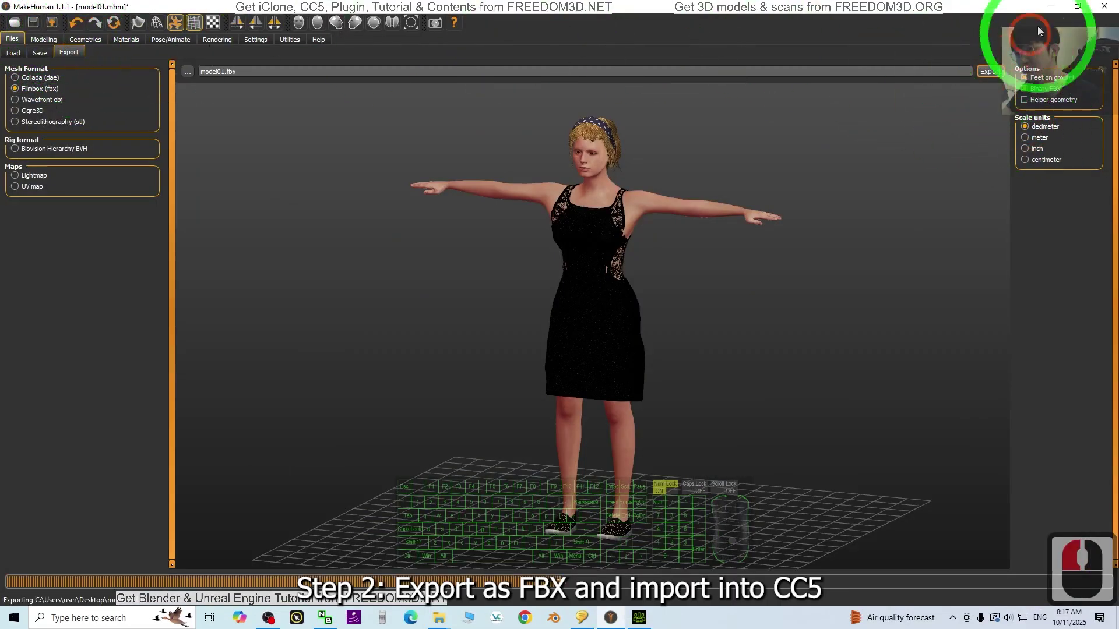
click(1056, 7)
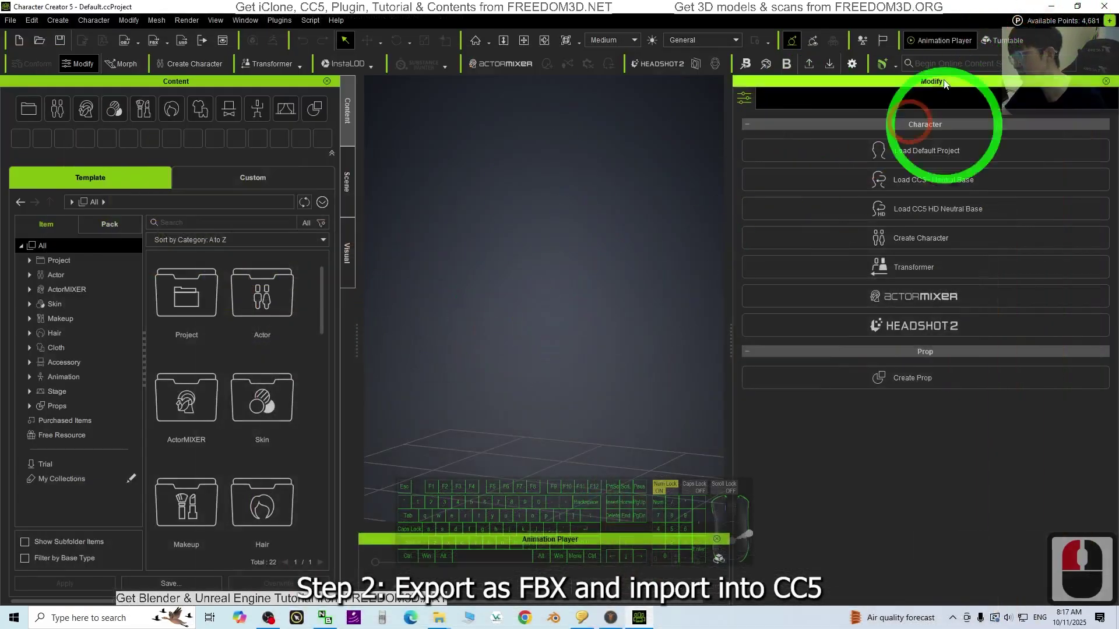
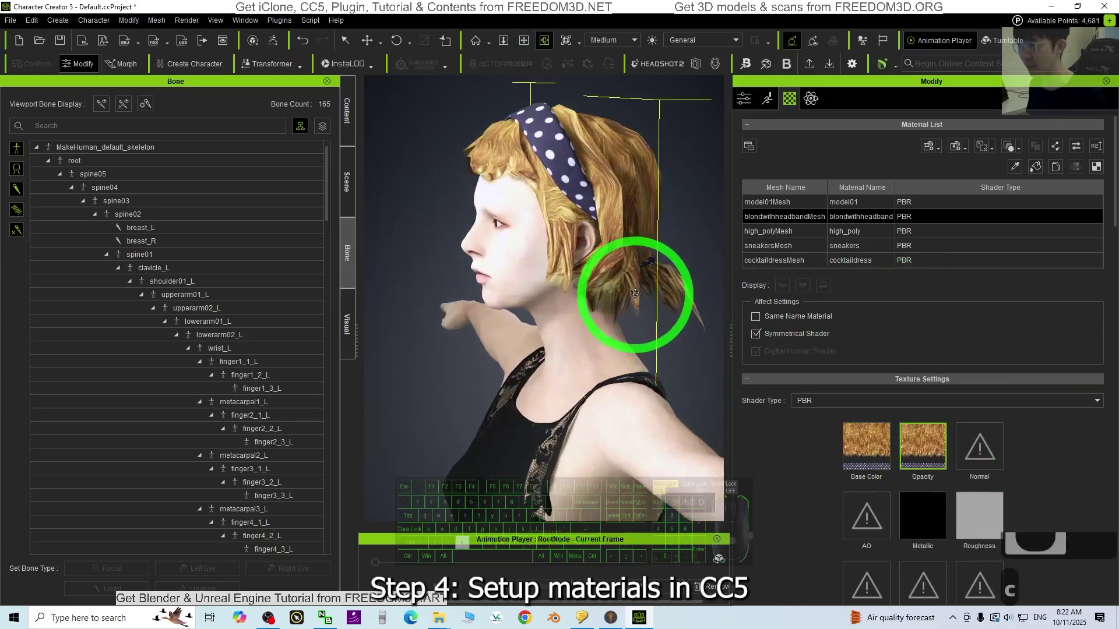
- Zoom and orbit the viewport camera in on the avatar's face to inspect skin, eyes and hair
click(678, 275)
key(c)
key(c)
text(c)
key(c)
key(c)
key(c)
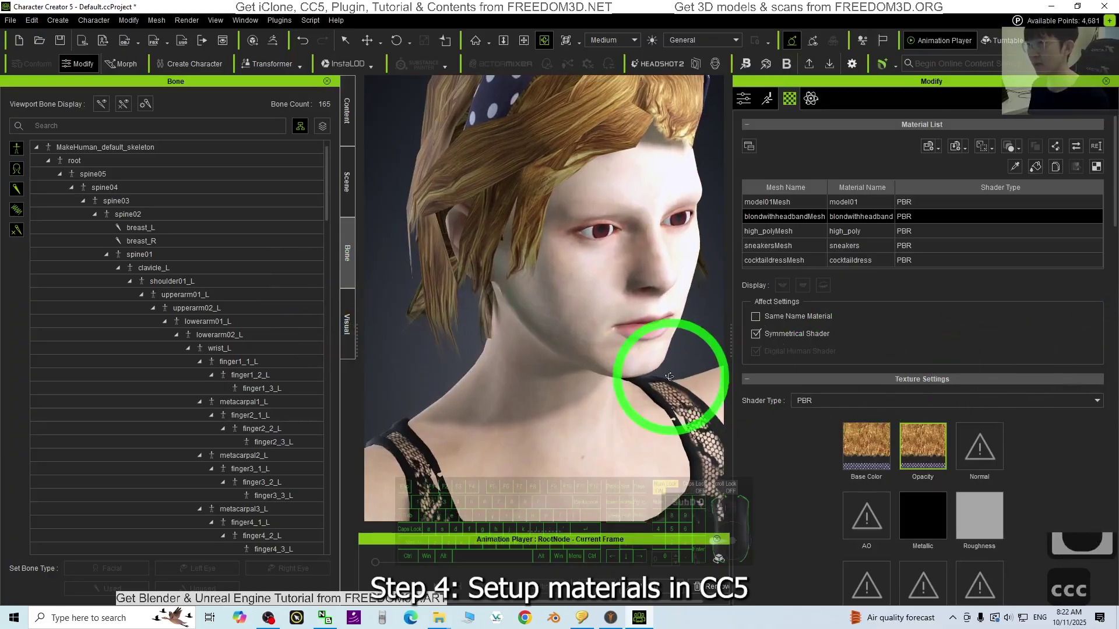
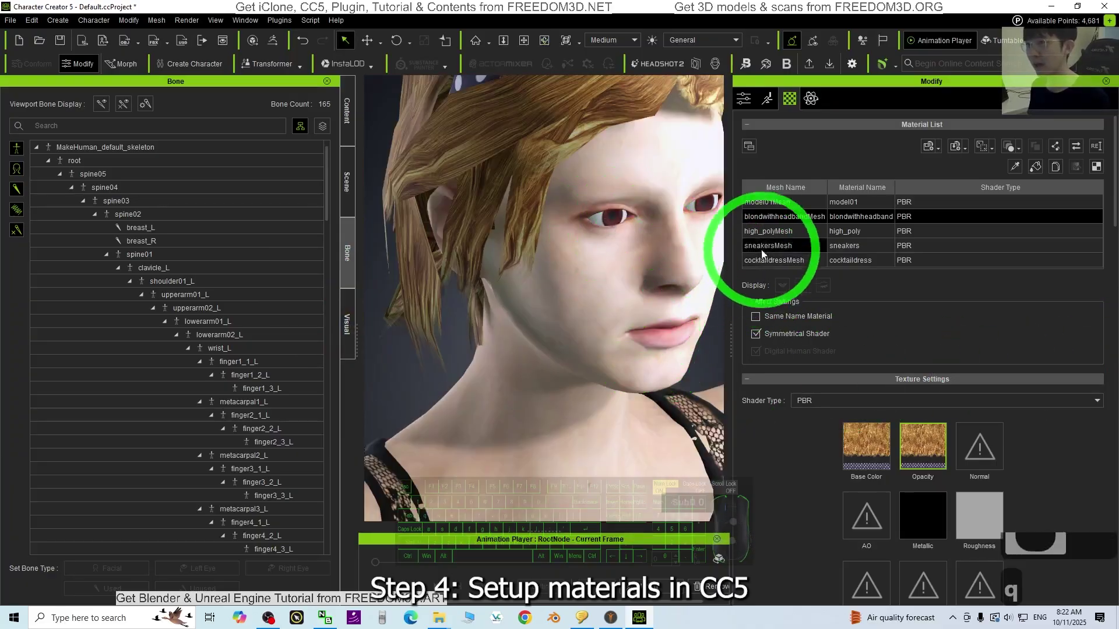
- Select the high_poly eye mesh material in the Material List for editing
click(768, 230)
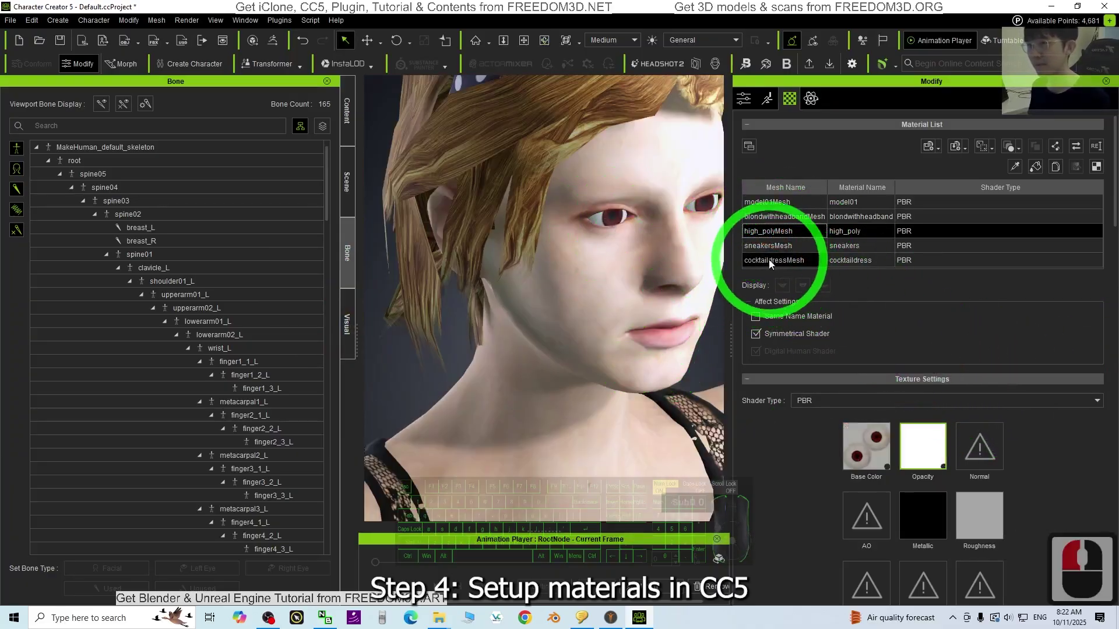
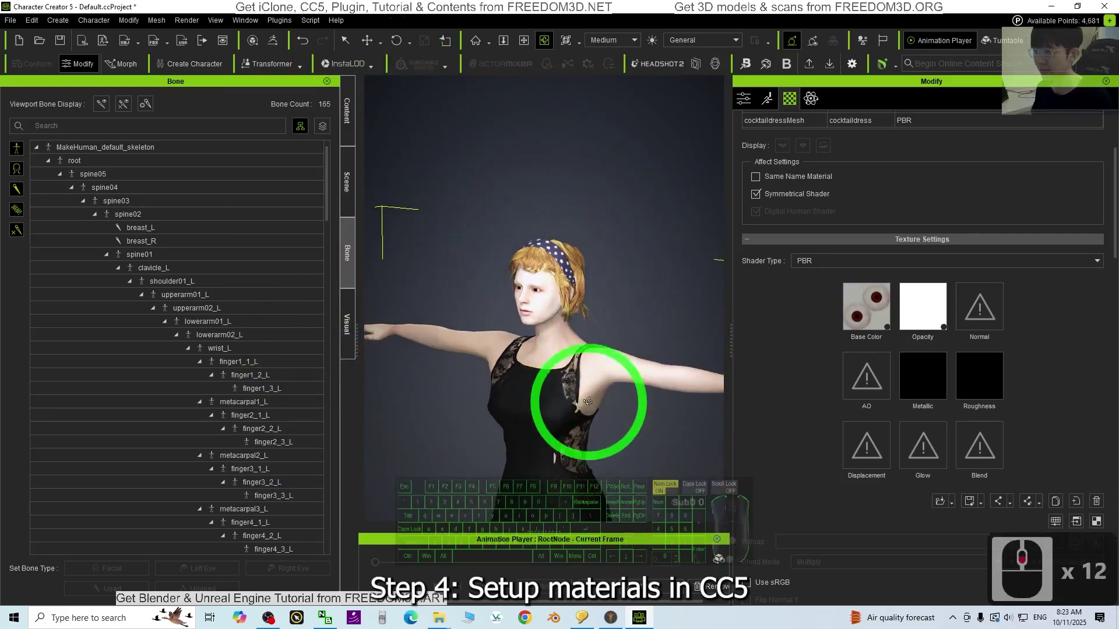
- Lower the eye base colour's Brightness in Adjust Color and return to the full-body view
text(ccc)
click(561, 215)
text(cc)
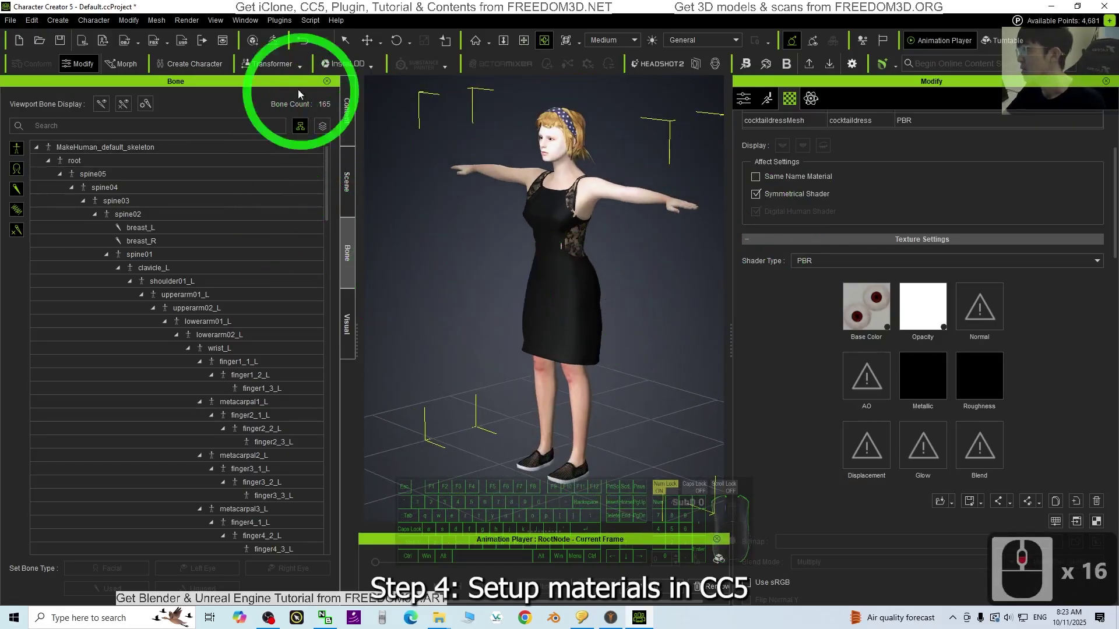
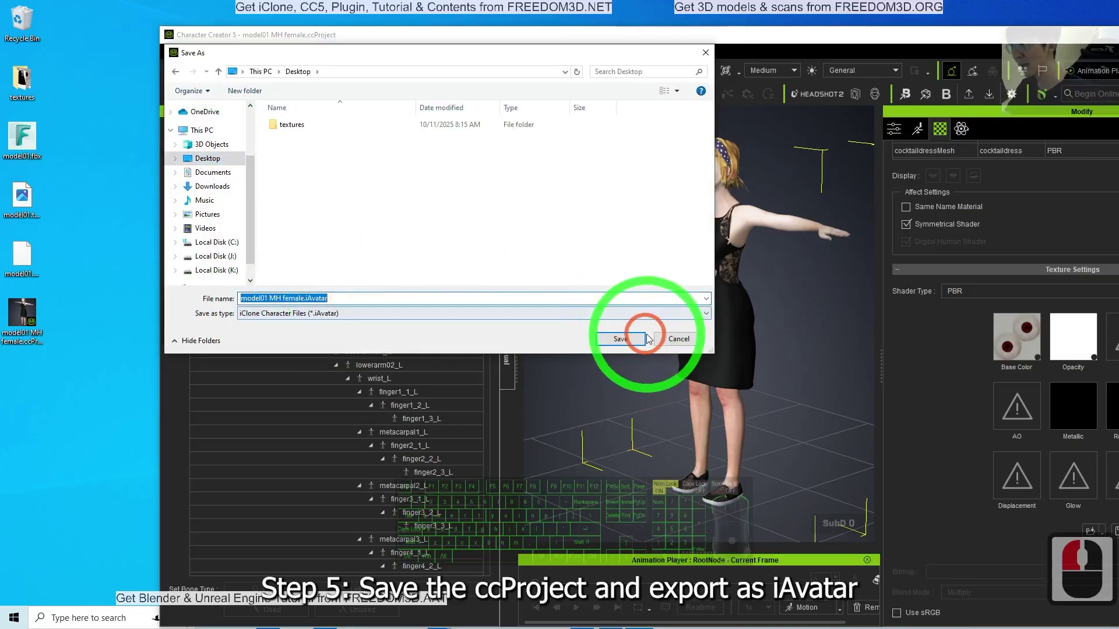
- Save the character to the desktop as model01 MH female.iAvatar
click(638, 342)
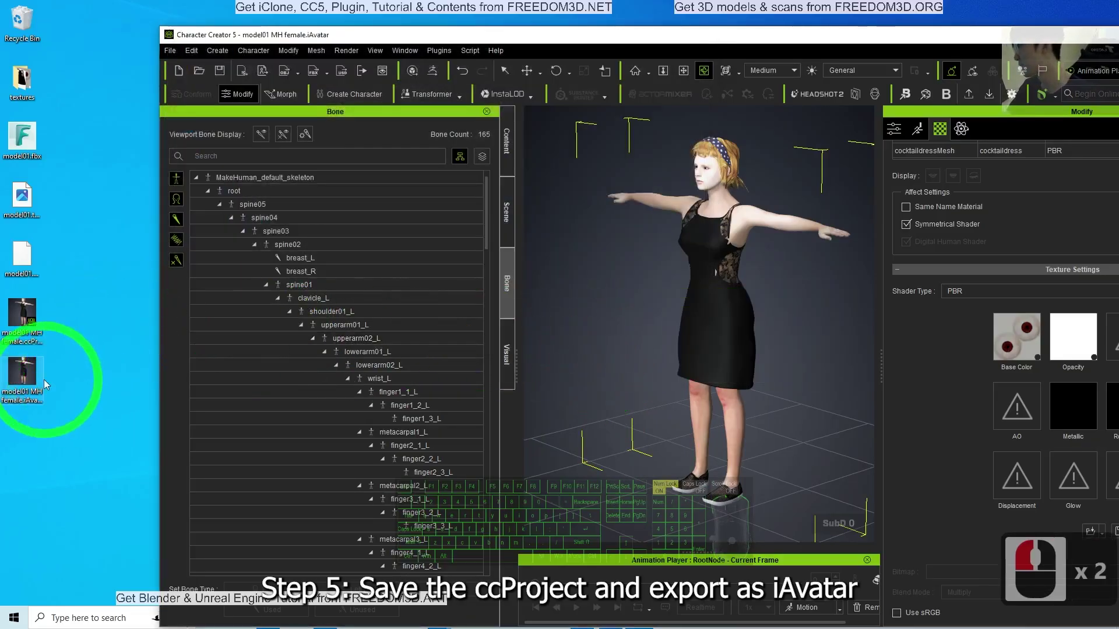
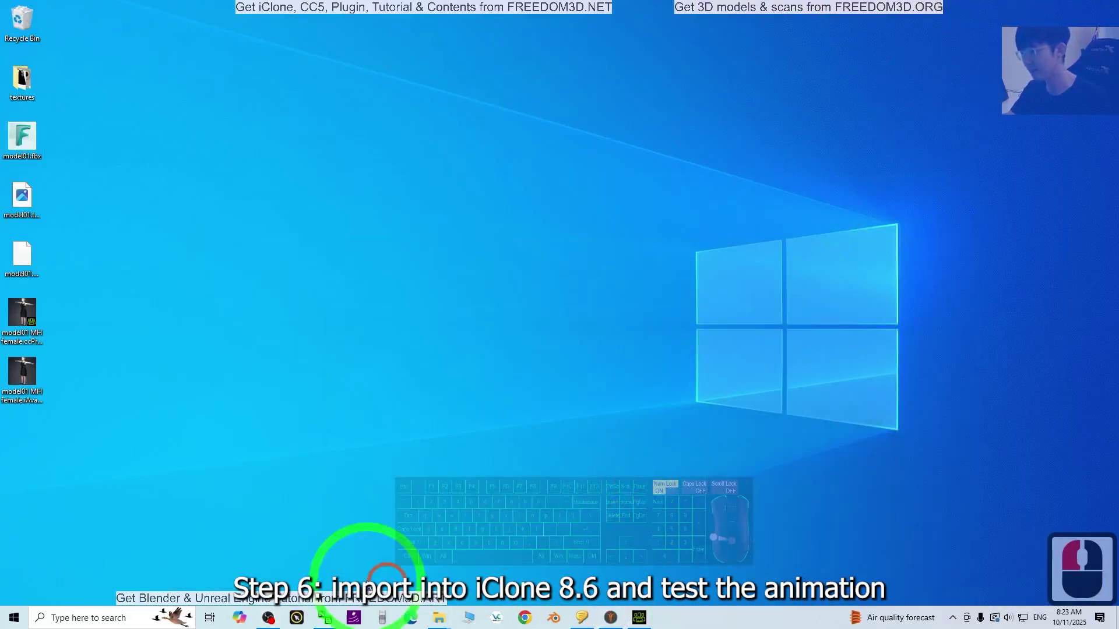
- Launch iClone v8.62 from the taskbar search with 'iclone'
text(iclone)
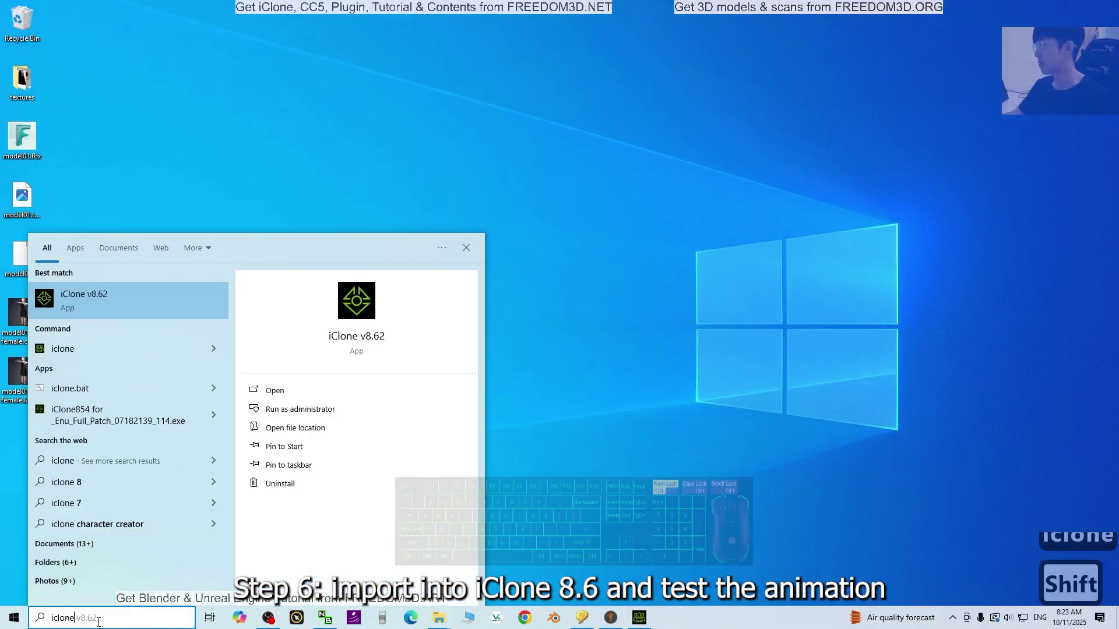
key(Return)
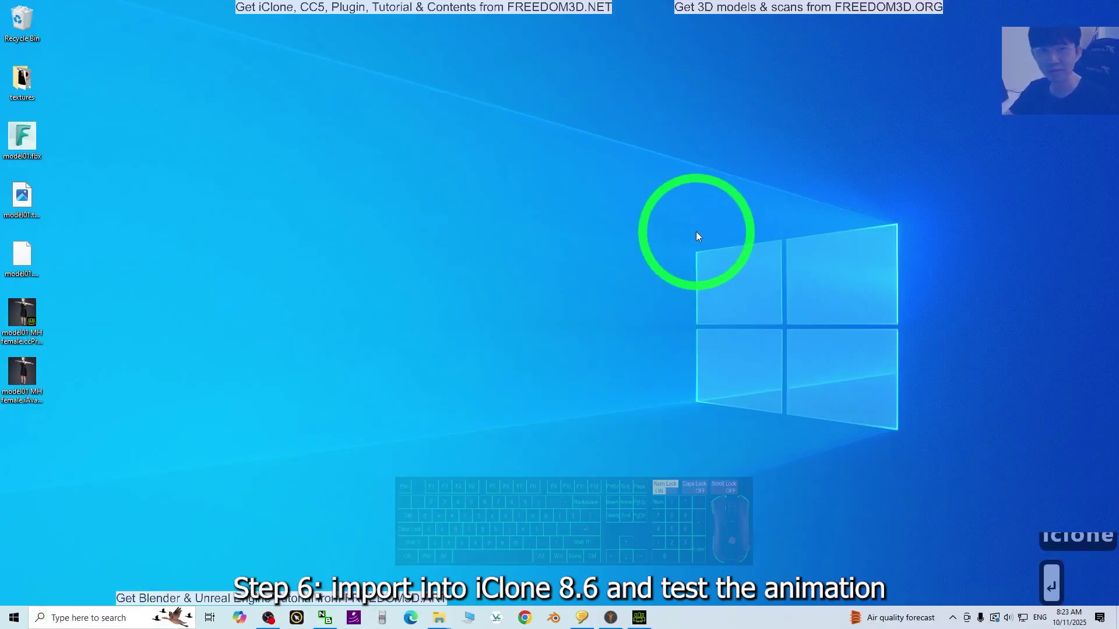
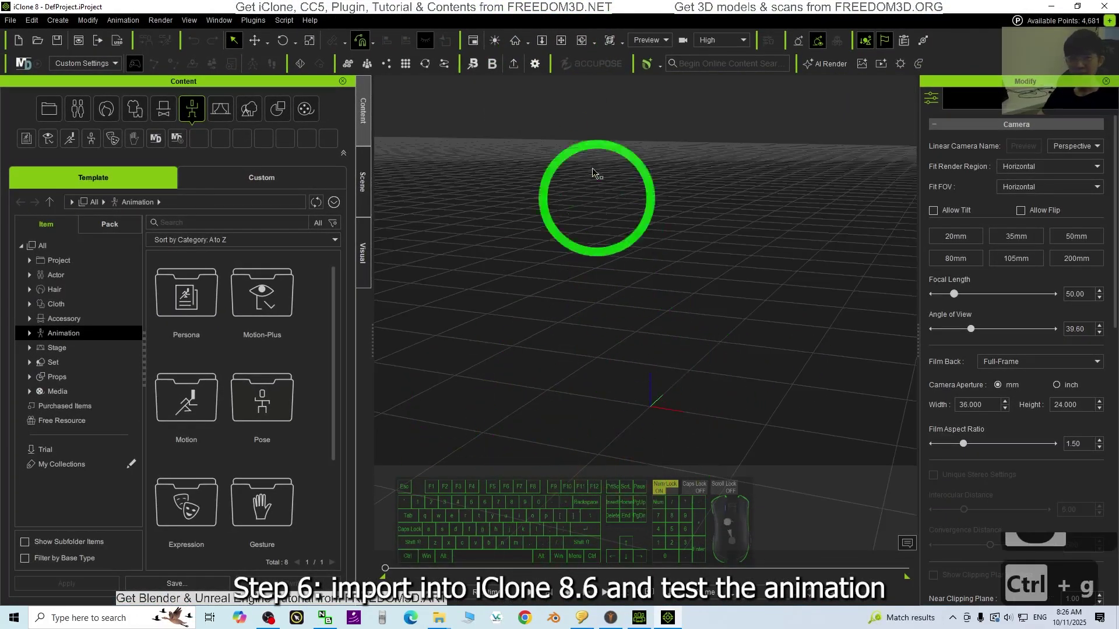
- Drag the model01 MH female iAvatar from the desktop into the iClone scene and show Actor content
click(630, 39)
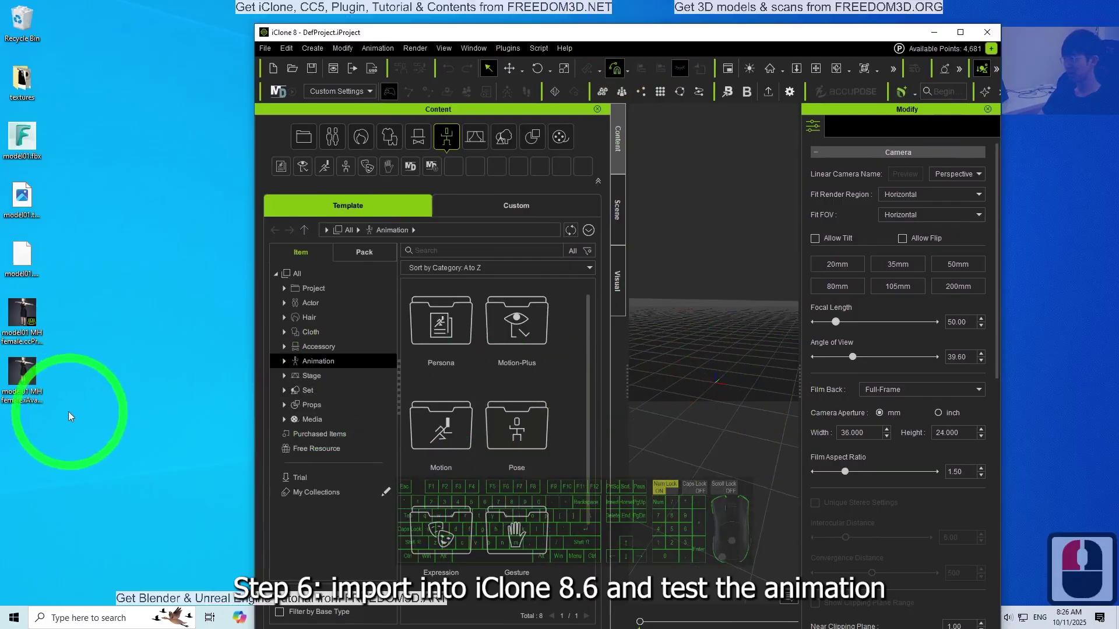
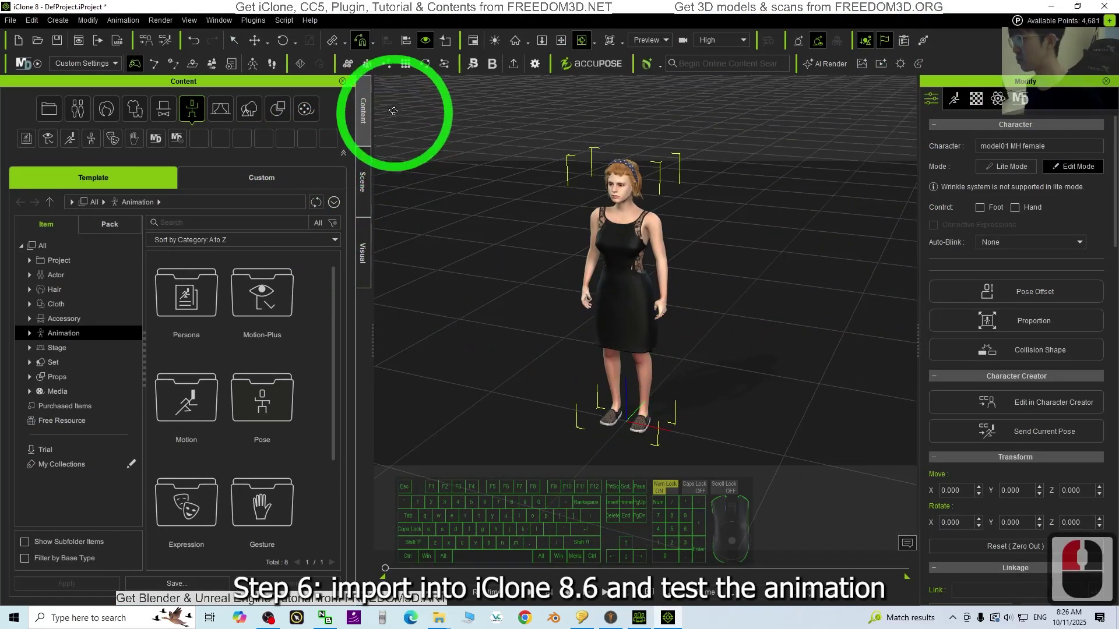
click(81, 114)
click(50, 119)
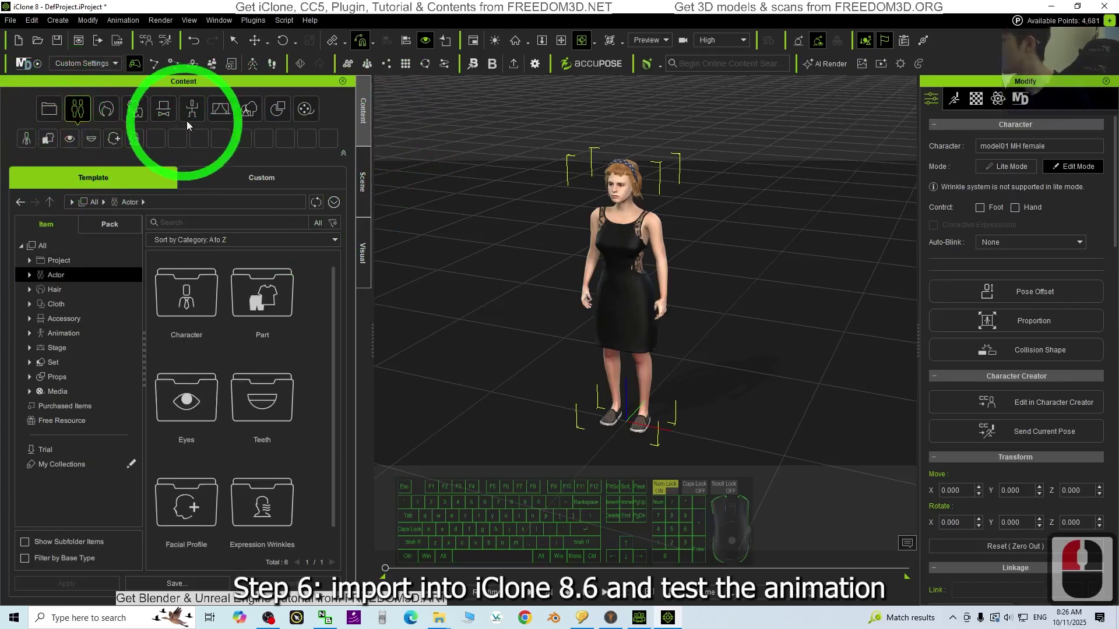
- Browse the content library to Animation > Motion > 2.Human Female > Perform
click(200, 111)
drag(182, 115, 60, 386)
click(39, 381)
click(88, 424)
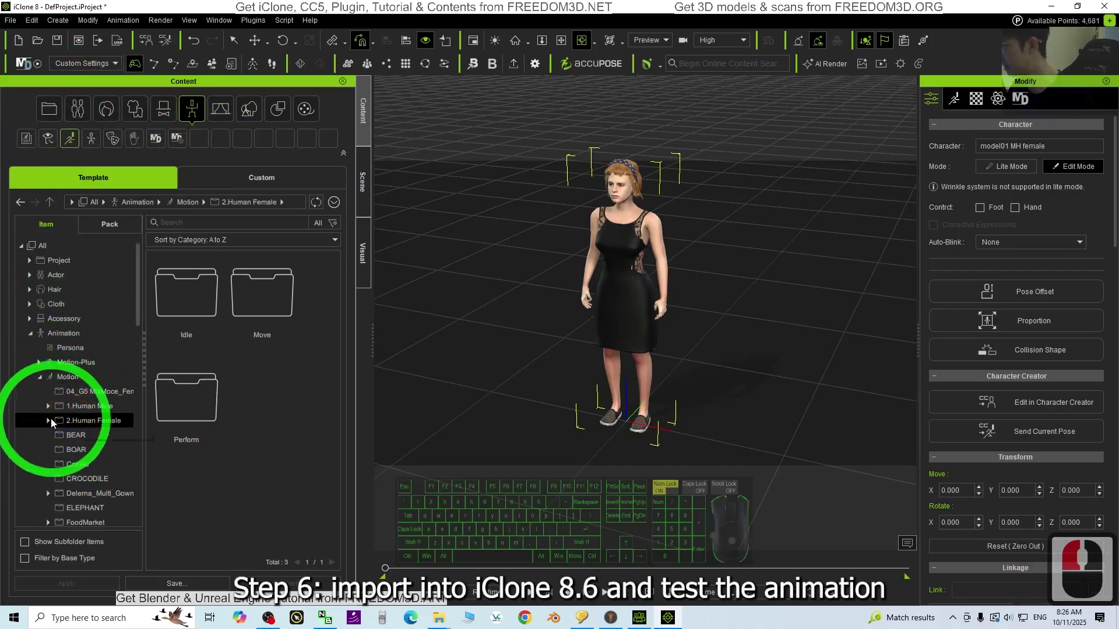
click(50, 424)
click(99, 468)
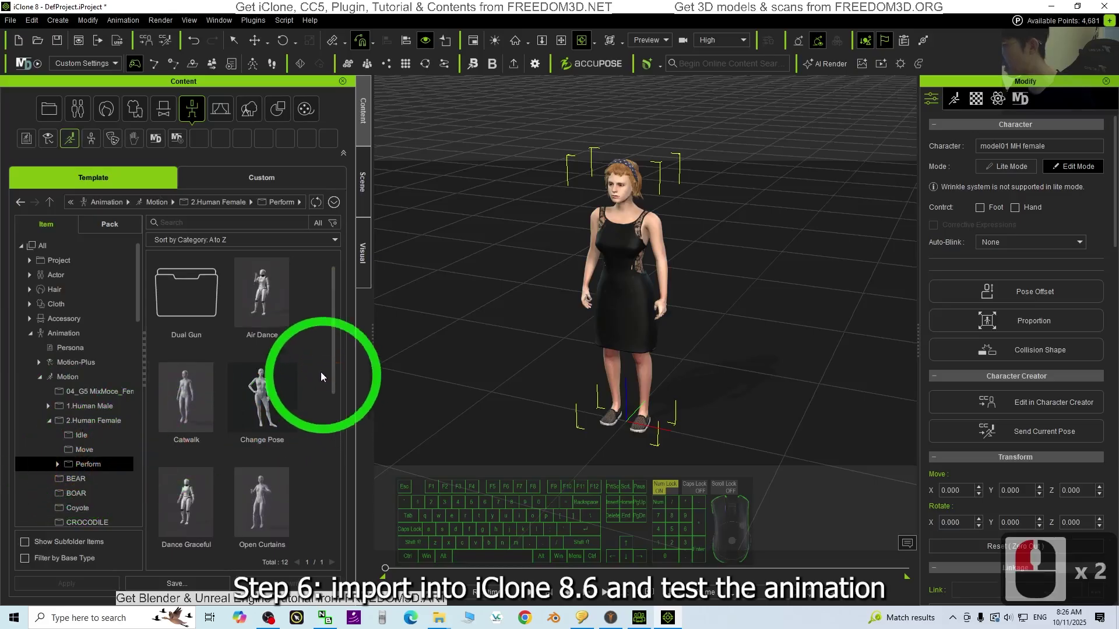
- Apply the Air Dance perform motion to the model01 avatar
drag(337, 340, 284, 303)
scroll(down, 3)
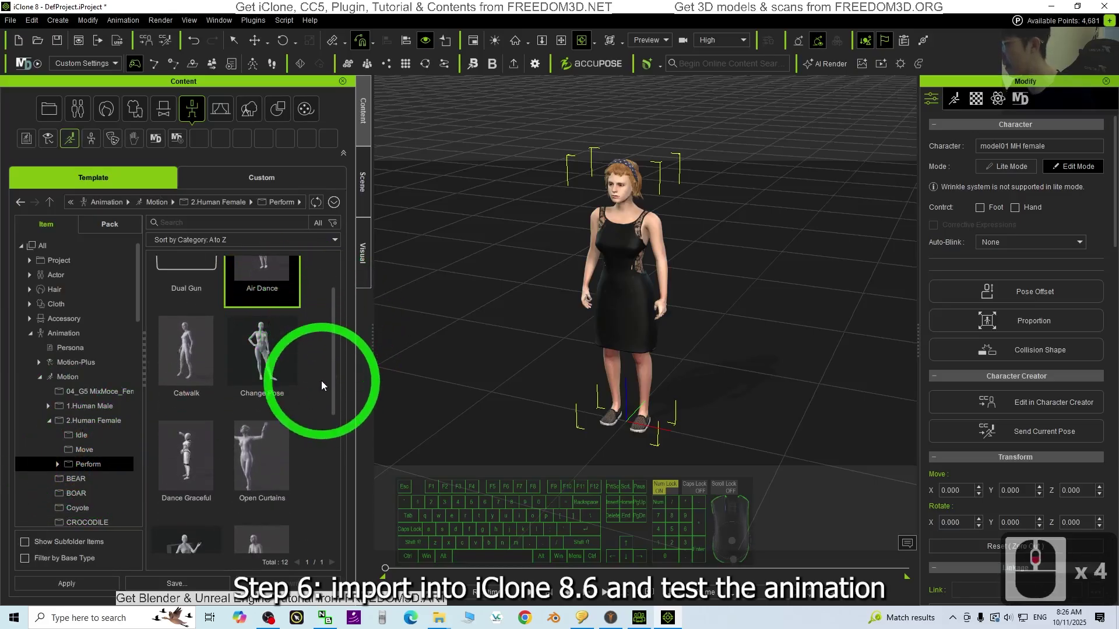
click(272, 295)
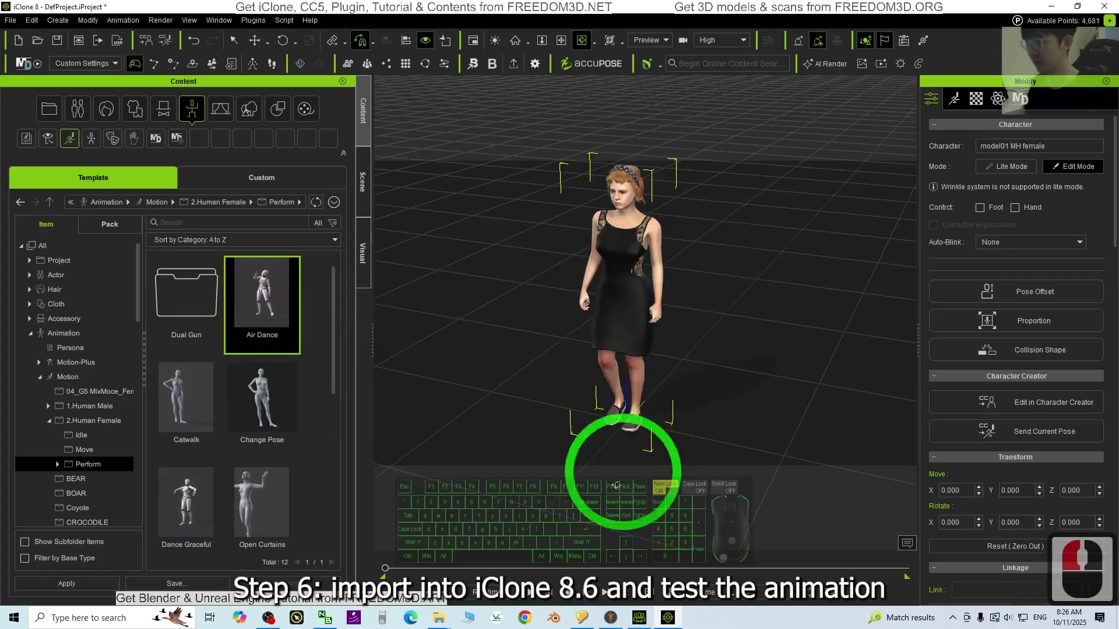
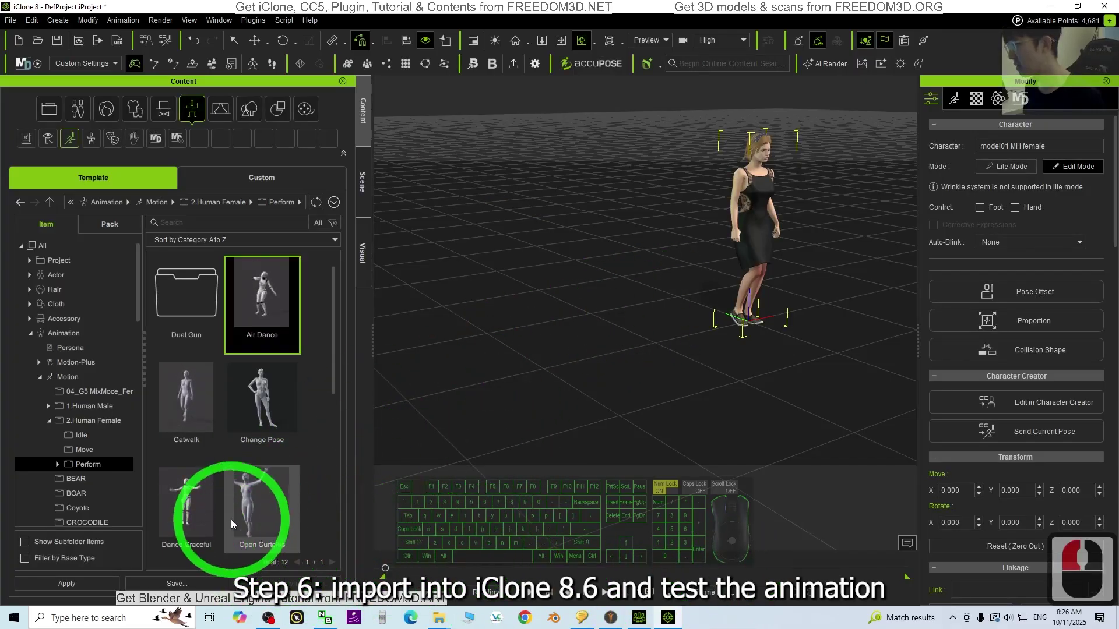
- Apply the Dance Graceful motion to the avatar and play the animation
drag(180, 512, 754, 235)
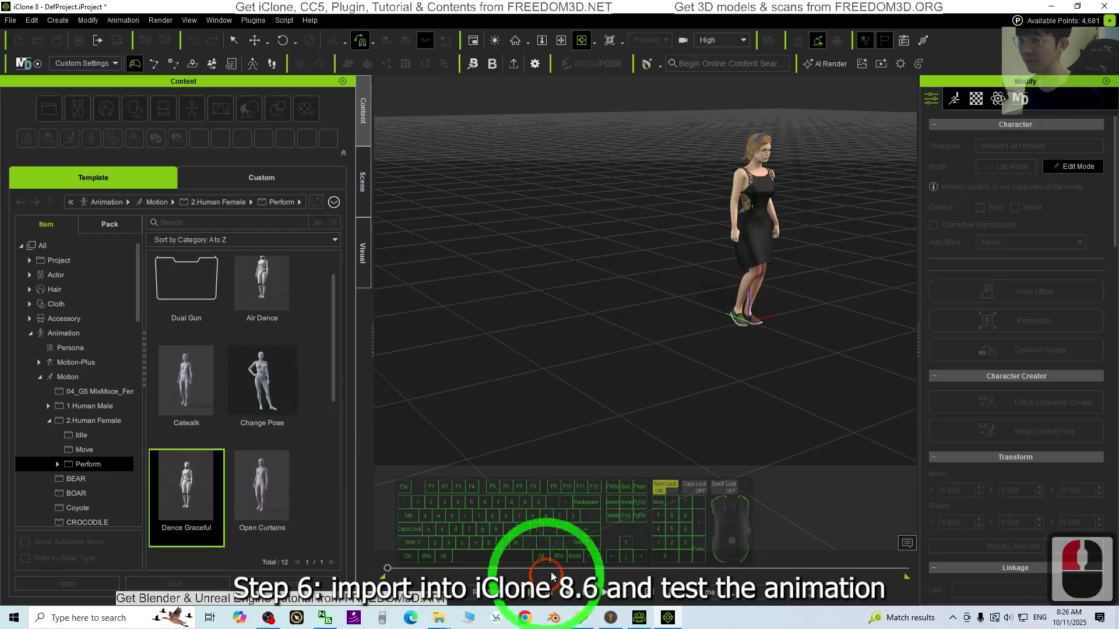
key(c)
click(701, 328)
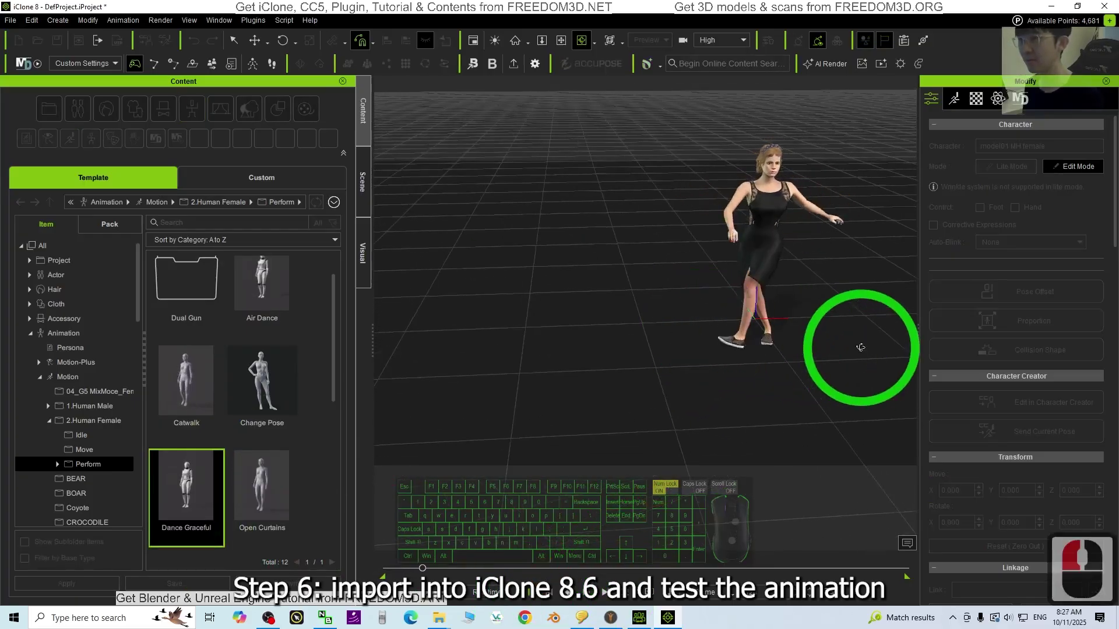
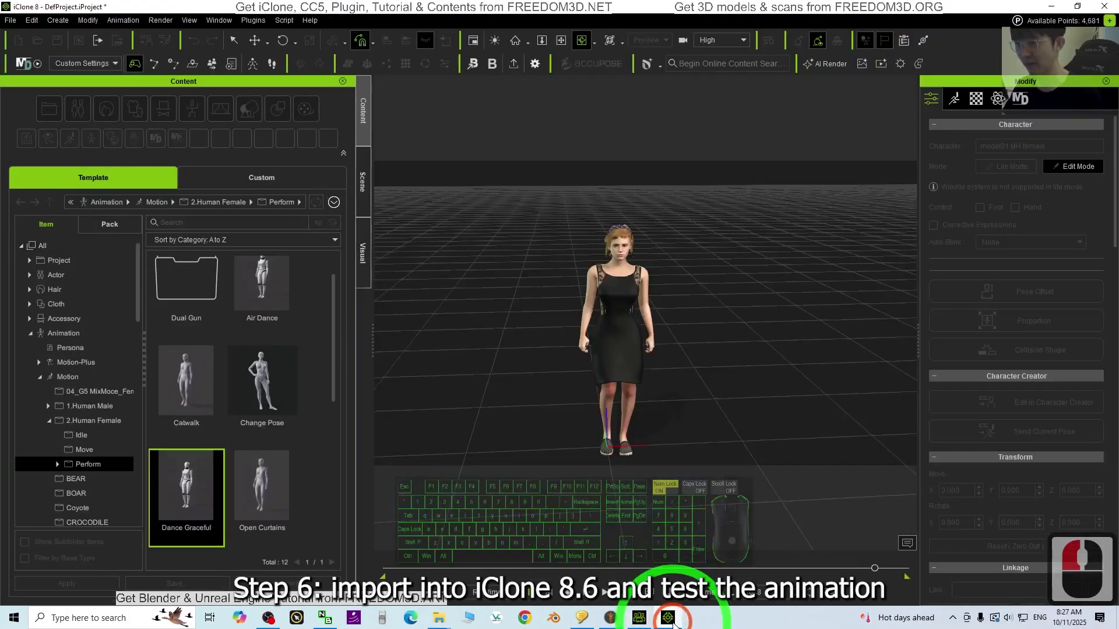
- Zoom and orbit the camera around the dancing avatar
scroll(down, 3)
scroll(down, 3)
text(c)
drag(731, 360, 648, 321)
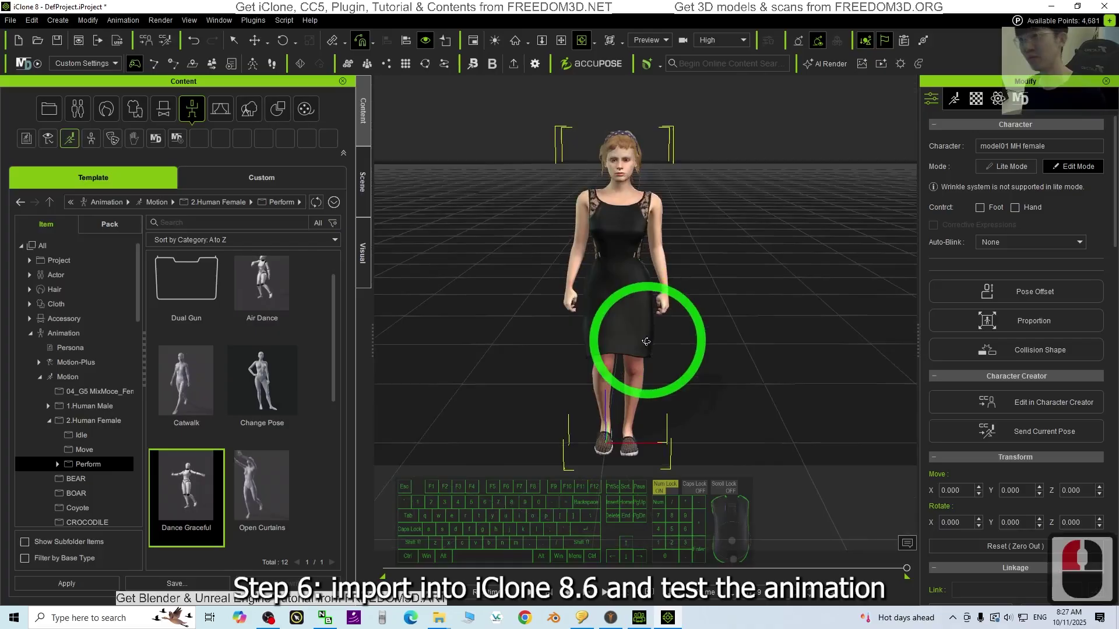
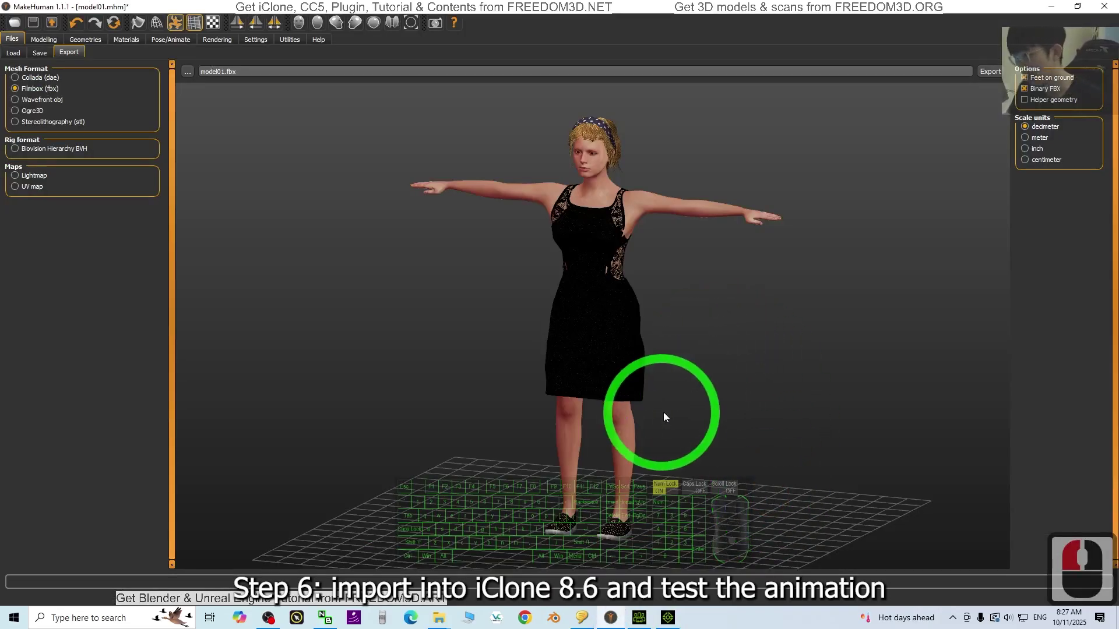
middle_click(603, 417)
middle_click(603, 417)
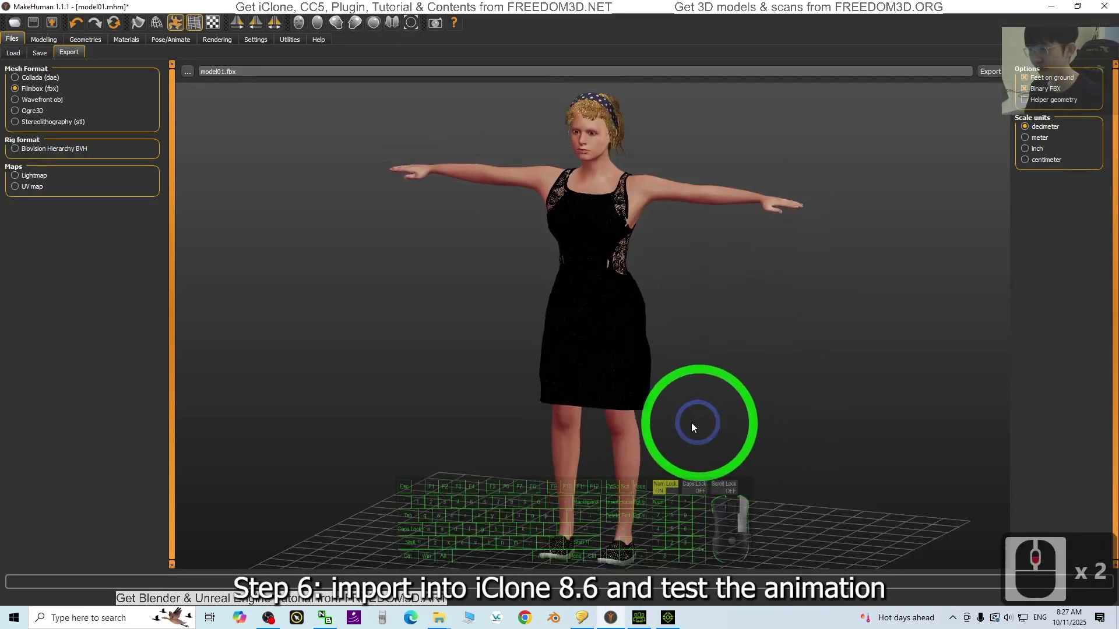
click(401, 442)
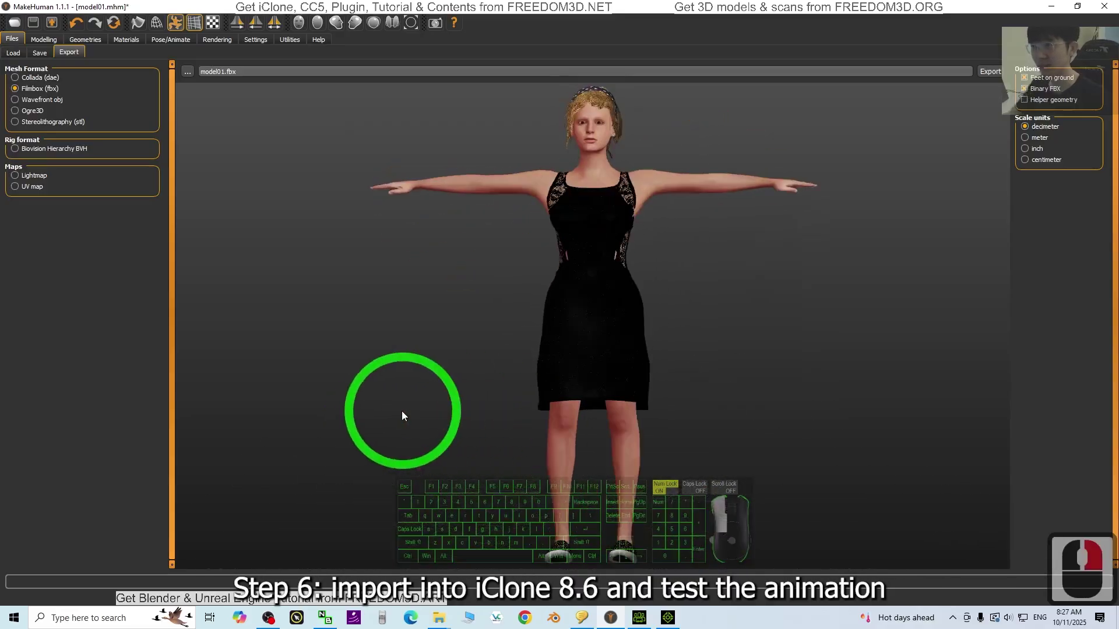
click(383, 434)
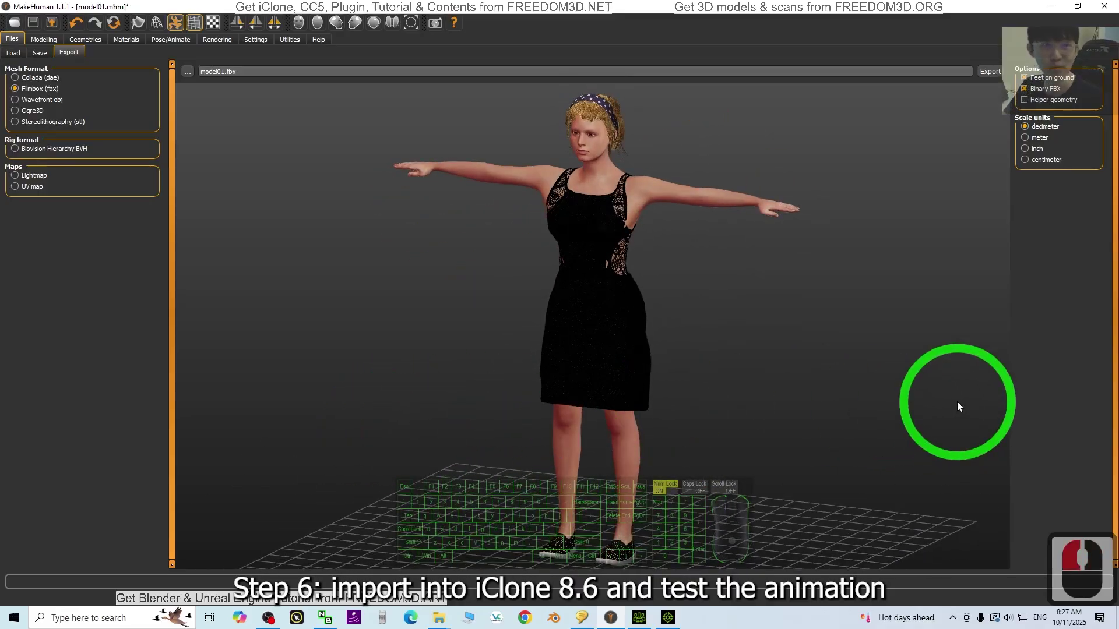
- Orbit and zoom the iClone 8 viewport to watch the avatar perform Dance Graceful
drag(958, 402, 859, 414)
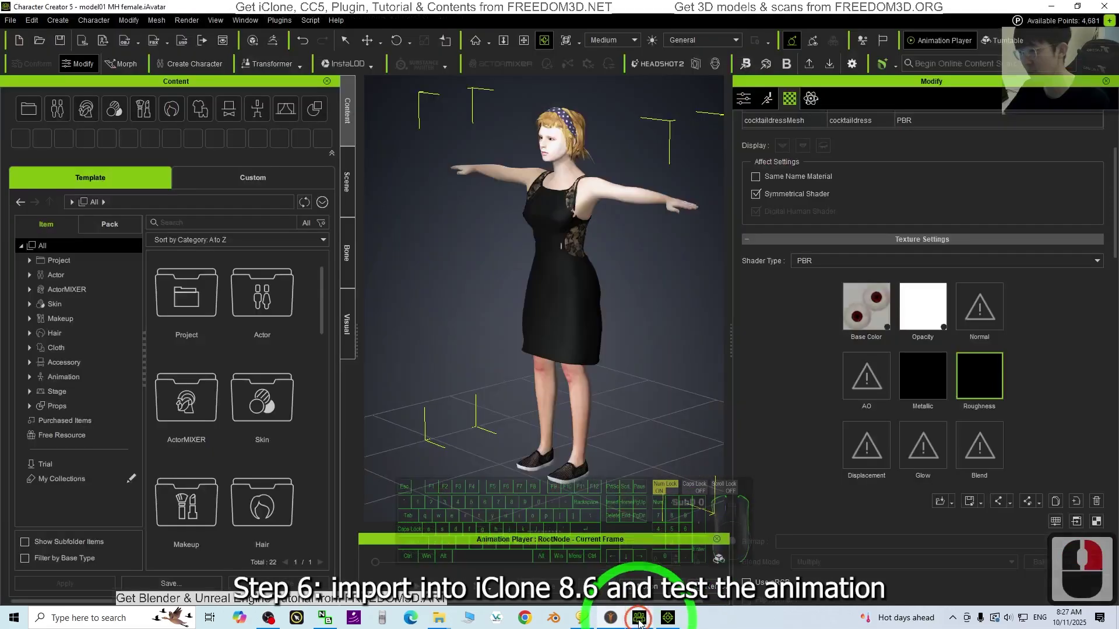
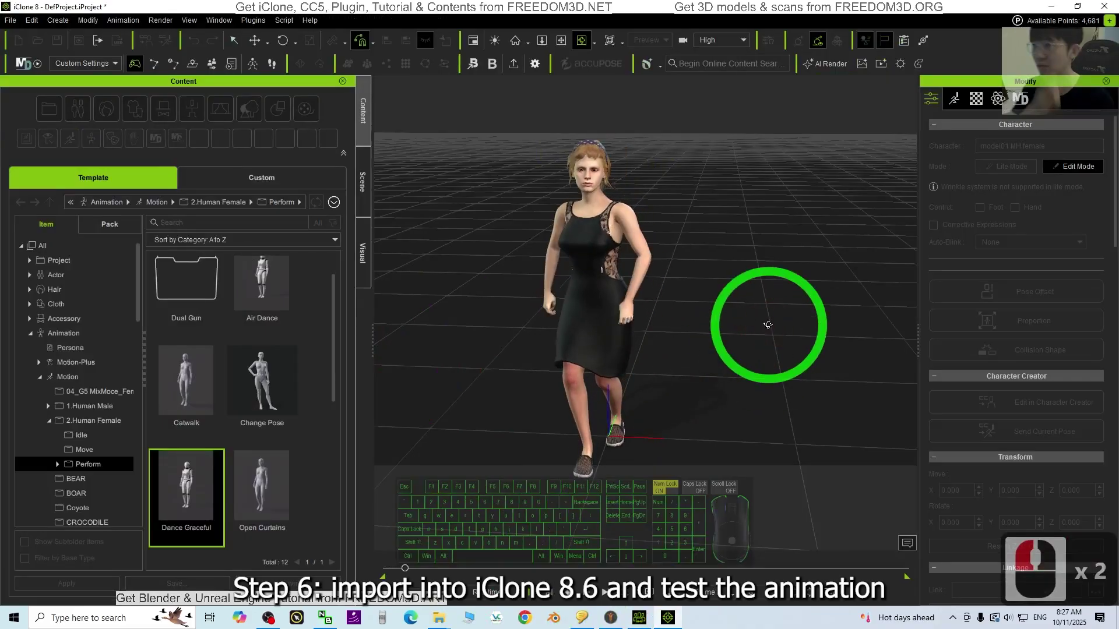
scroll(down, 3)
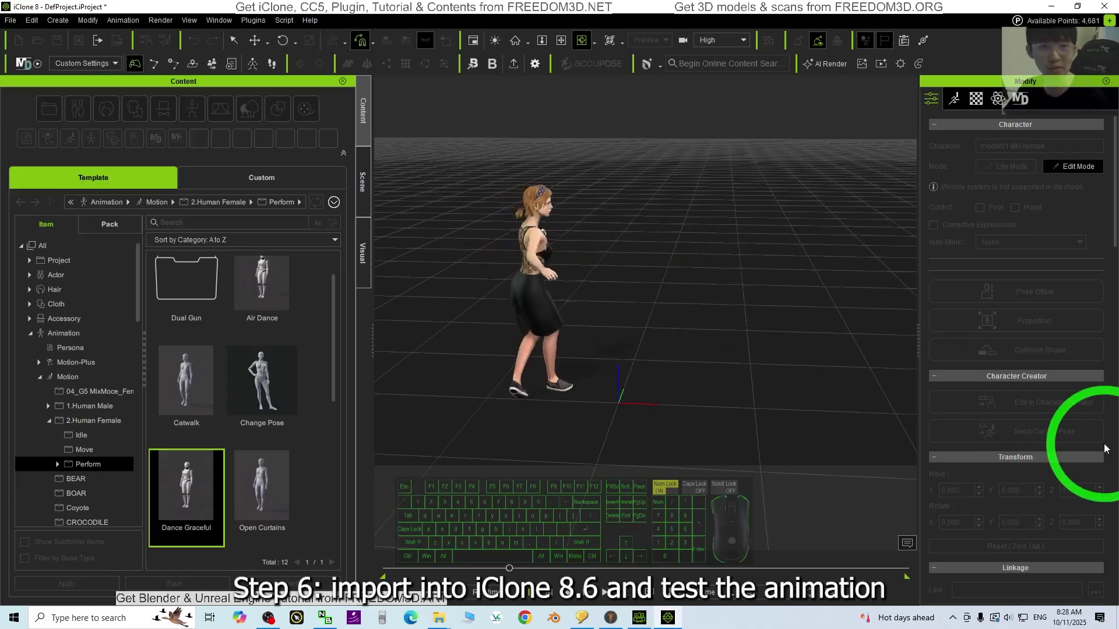